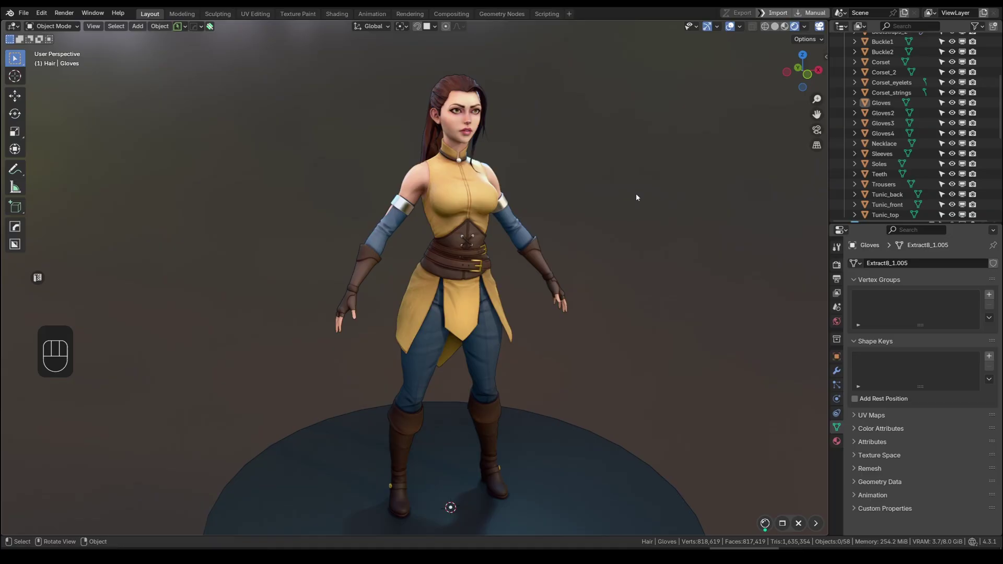
Orbit around the character and drag in the header area before bringing up the Multisculpt panel
middle_click(631, 192)
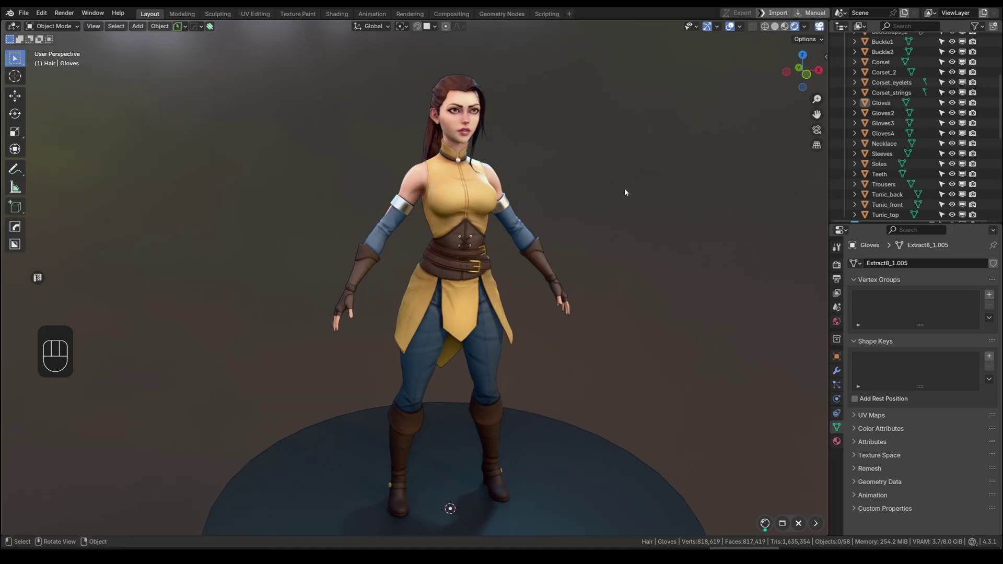
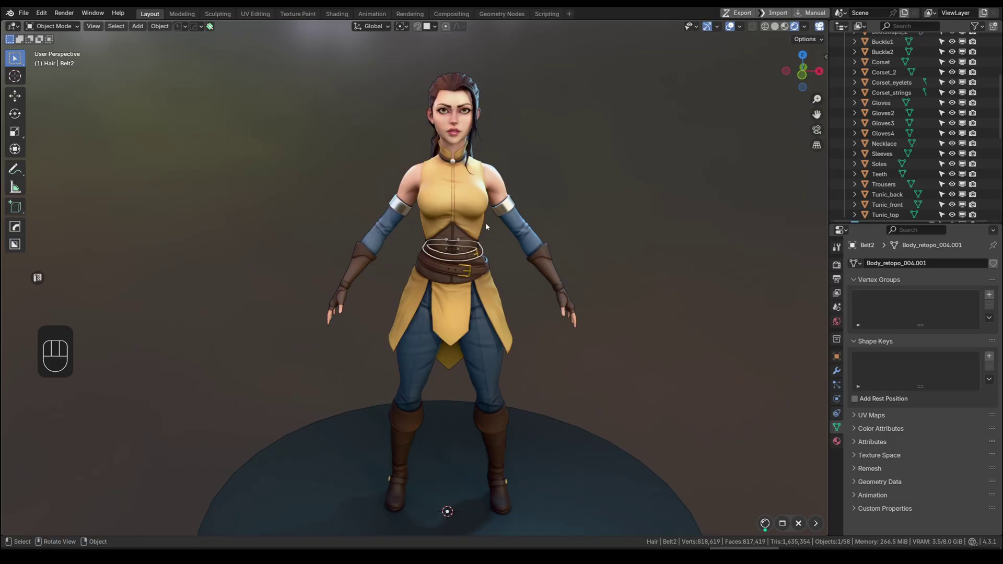
middle_click(485, 216)
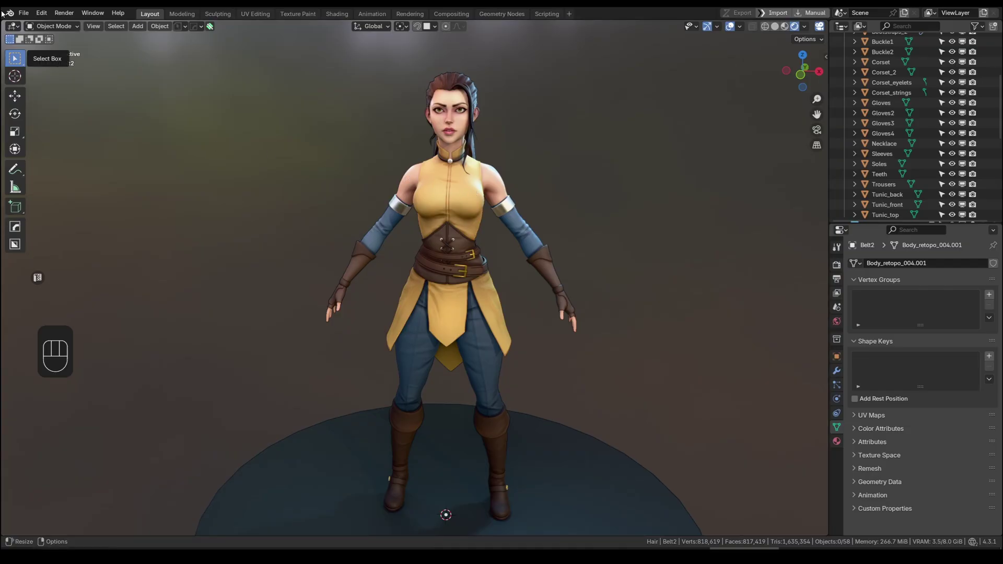
drag(38, 14, 78, 154)
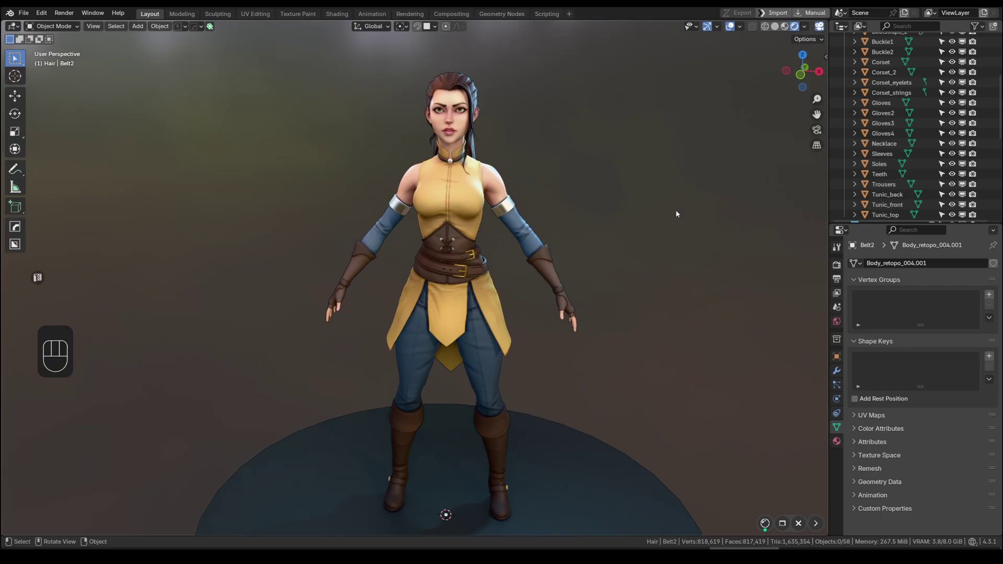
Show the Multisculpt sidebar (N) and select all of the character's body and clothing pieces
key(n)
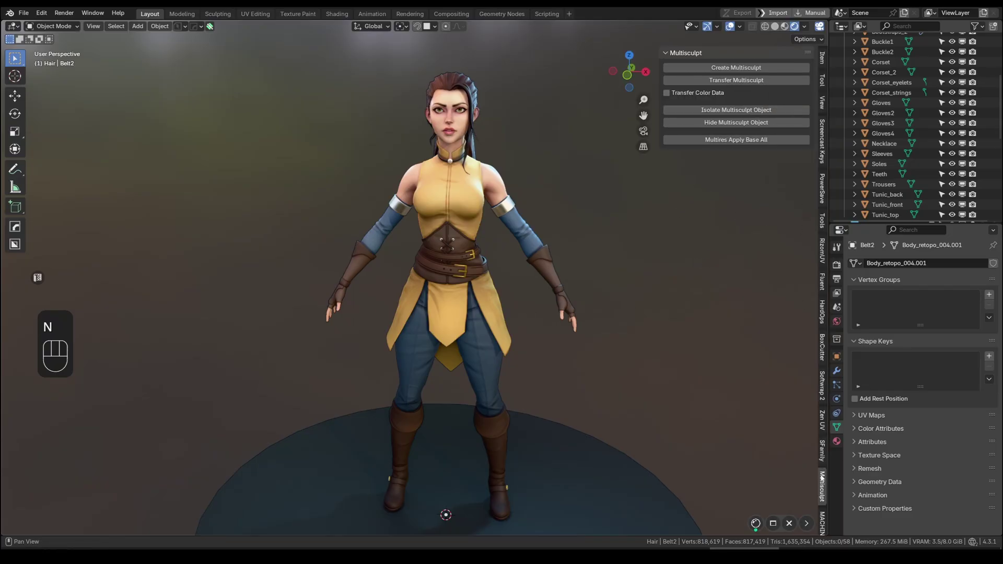
middle_click(690, 248)
click(295, 61)
drag(658, 438, 598, 528)
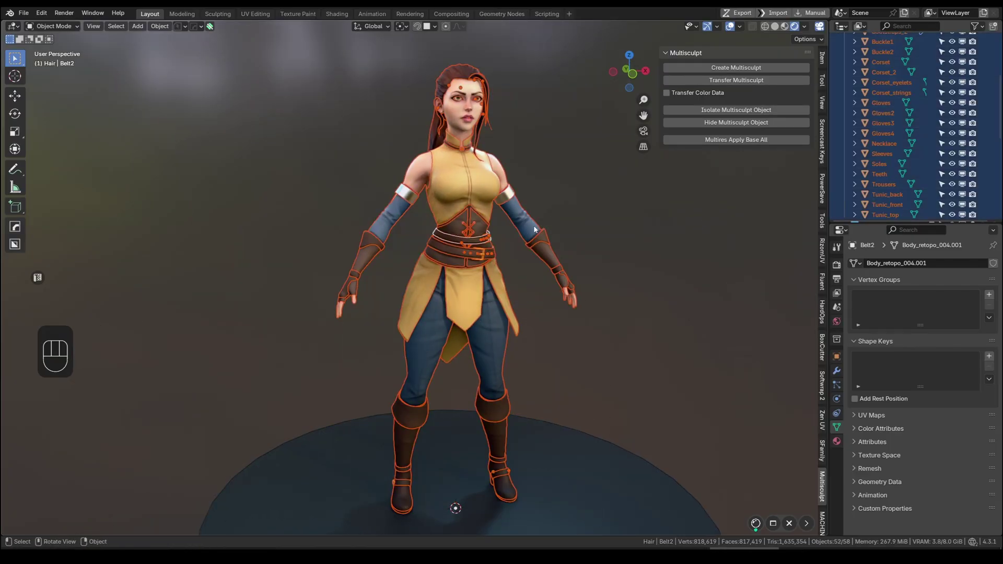
middle_click(555, 144)
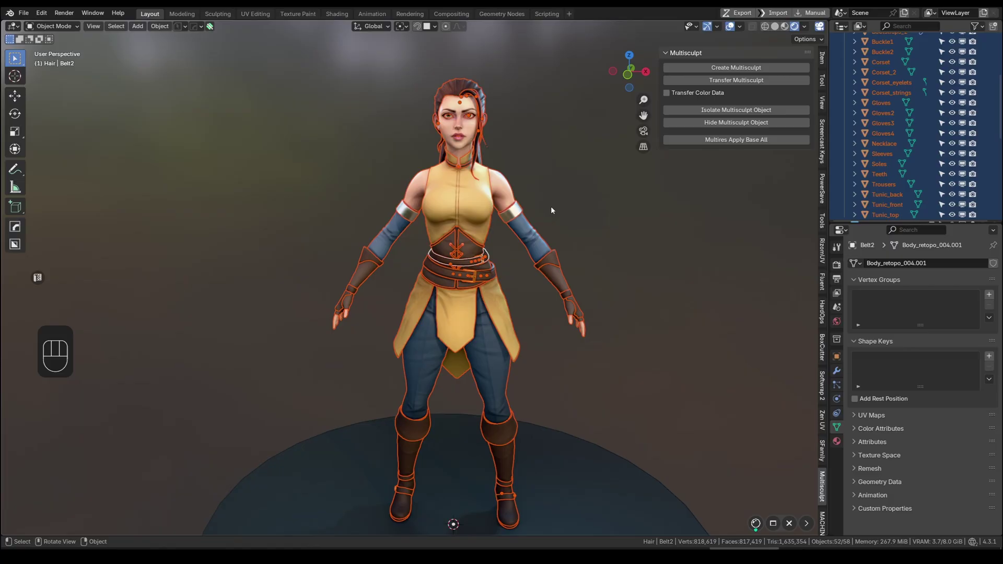
middle_click(579, 211)
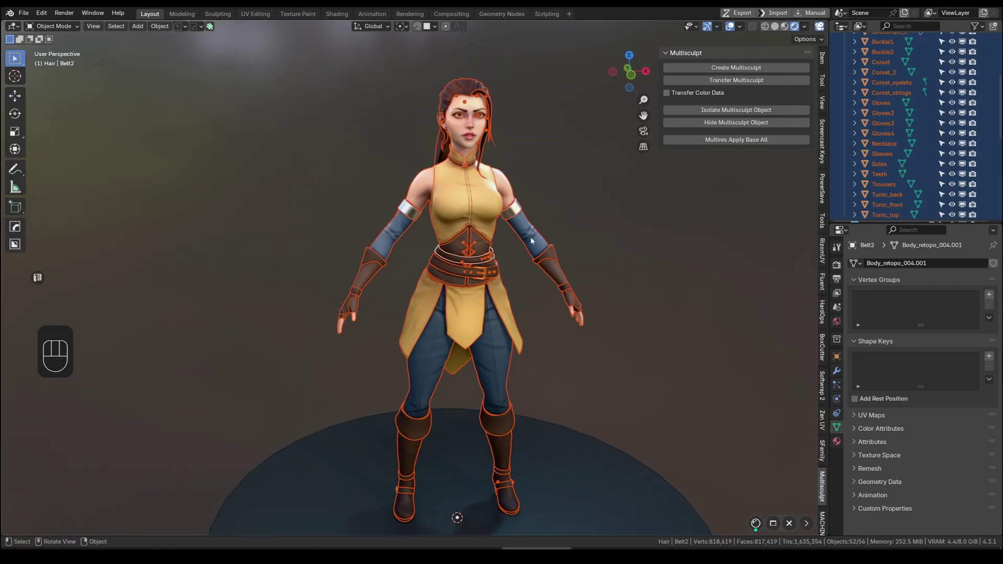
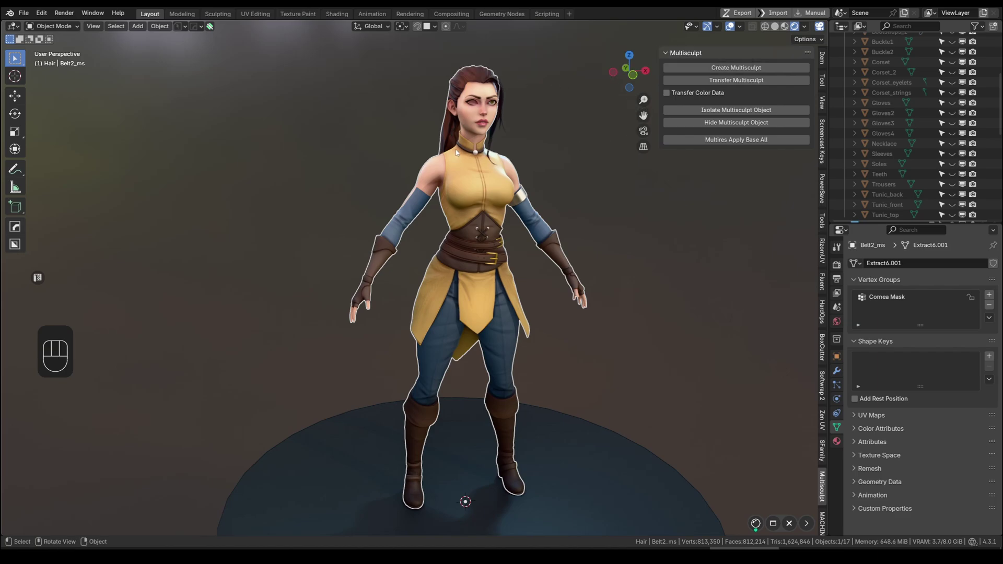
Check the console's instancing warning and undo back several steps
drag(90, 13, 132, 123)
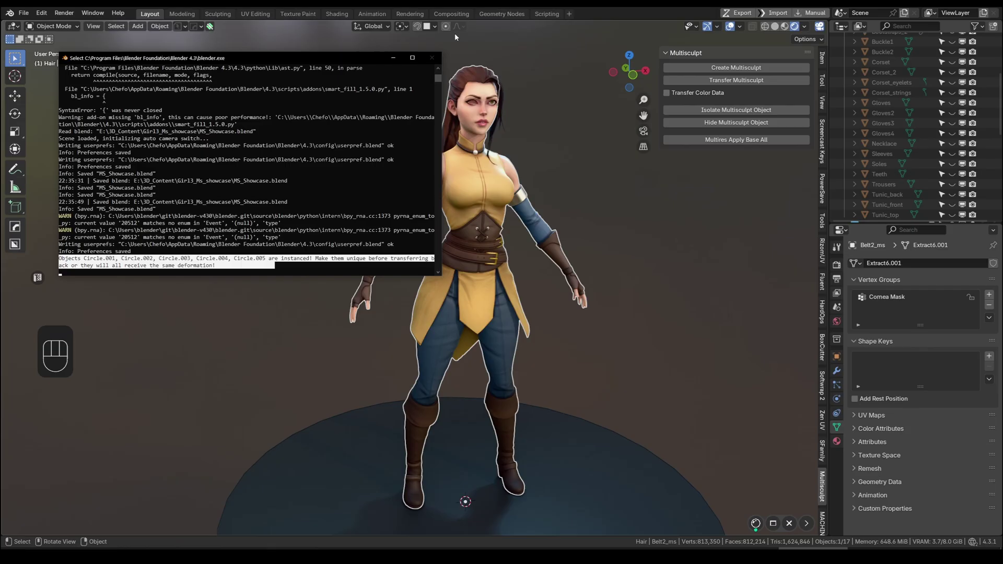
double_click(483, 262)
key(ctrl+z)
key(ctrl+z)
key(ctrl+z)
key(ctrl+z)
Make Circle.003's mesh data single-user so it no longer shares Circle.001, then reframe the character
double_click(506, 247)
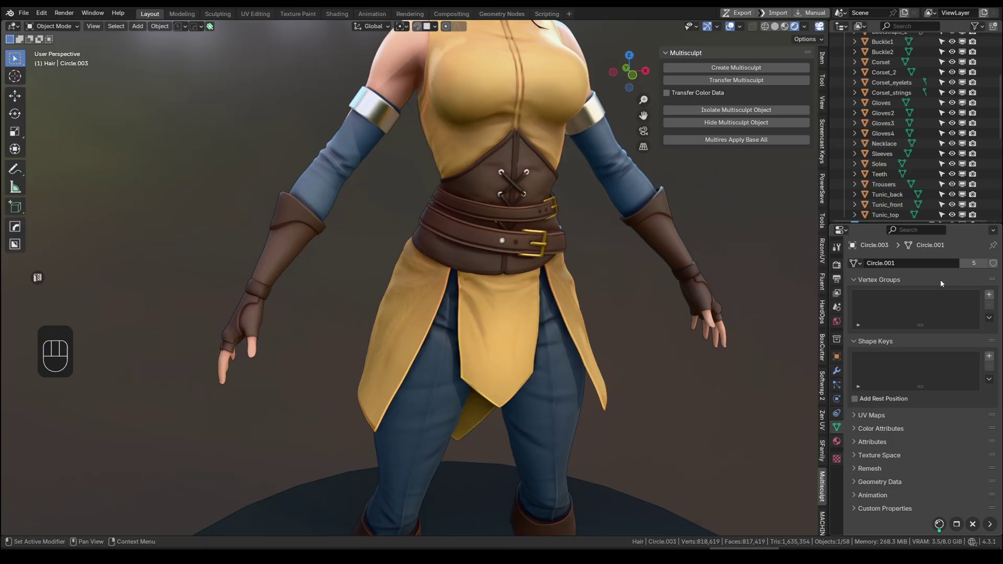
click(978, 266)
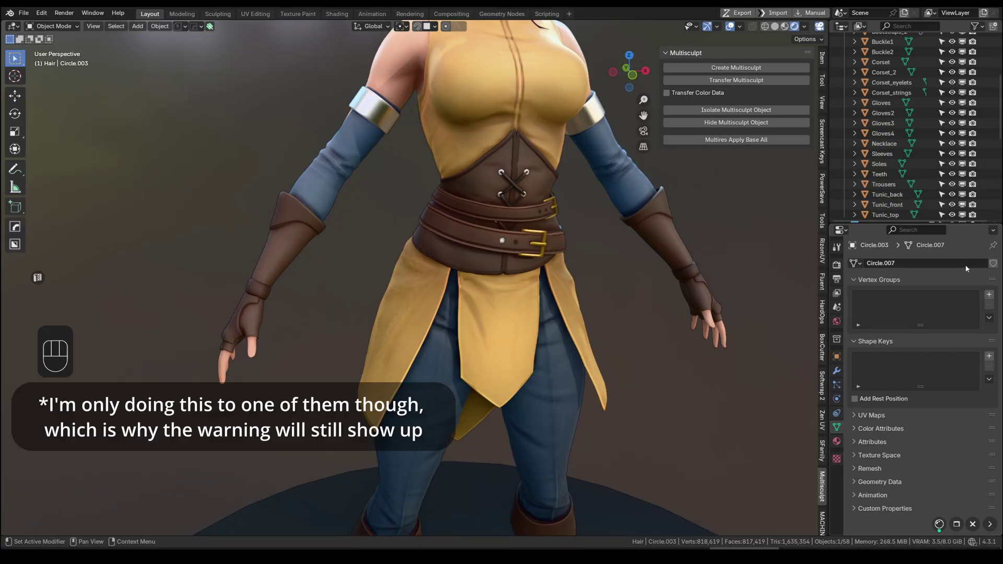
middle_click(468, 226)
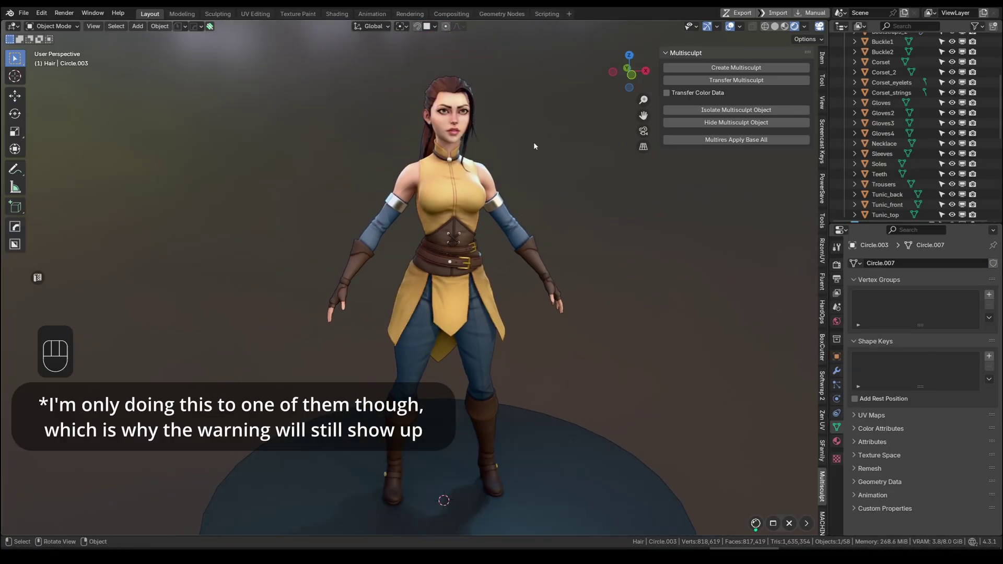
click(586, 517)
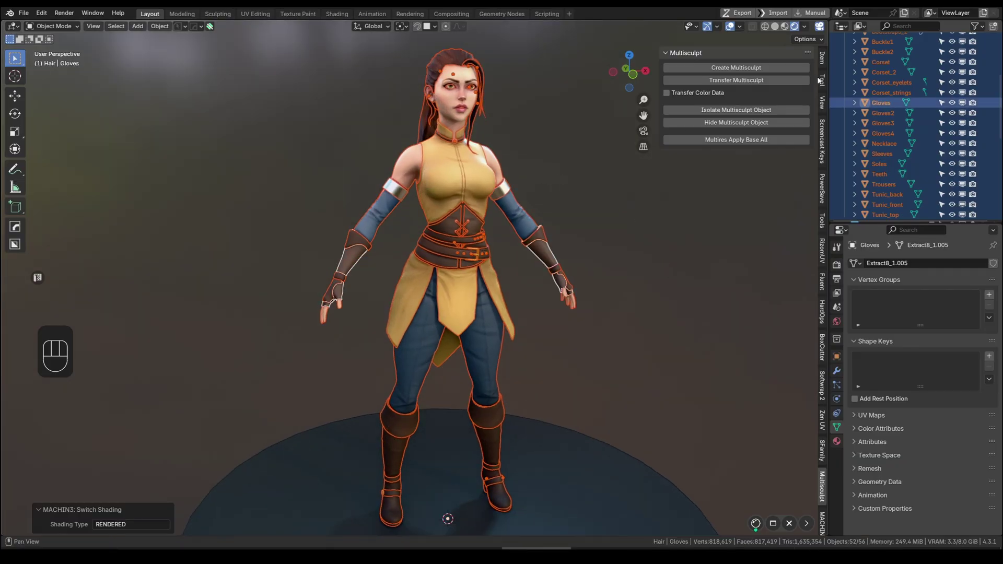
drag(753, 69, 491, 209)
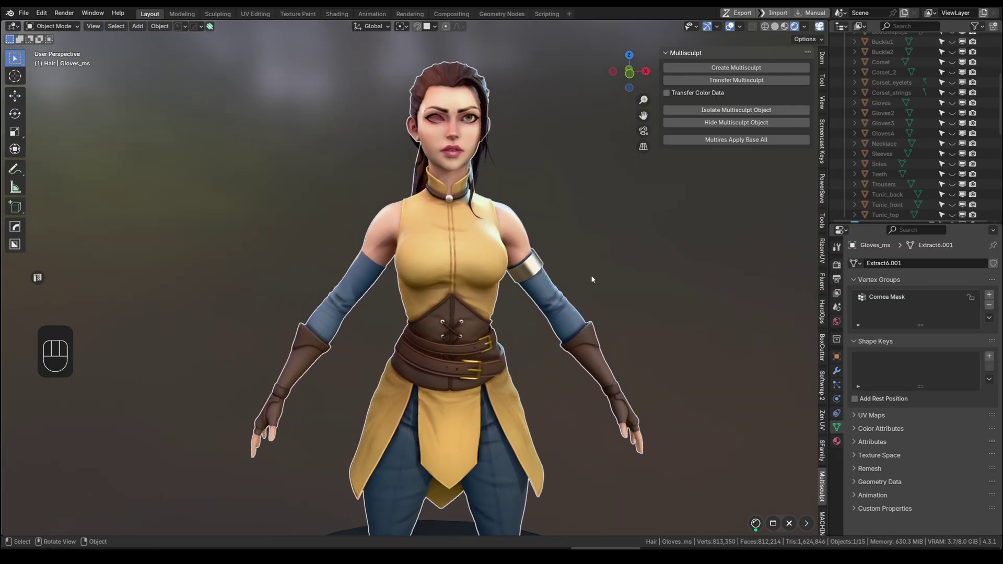
key(ctrl+z)
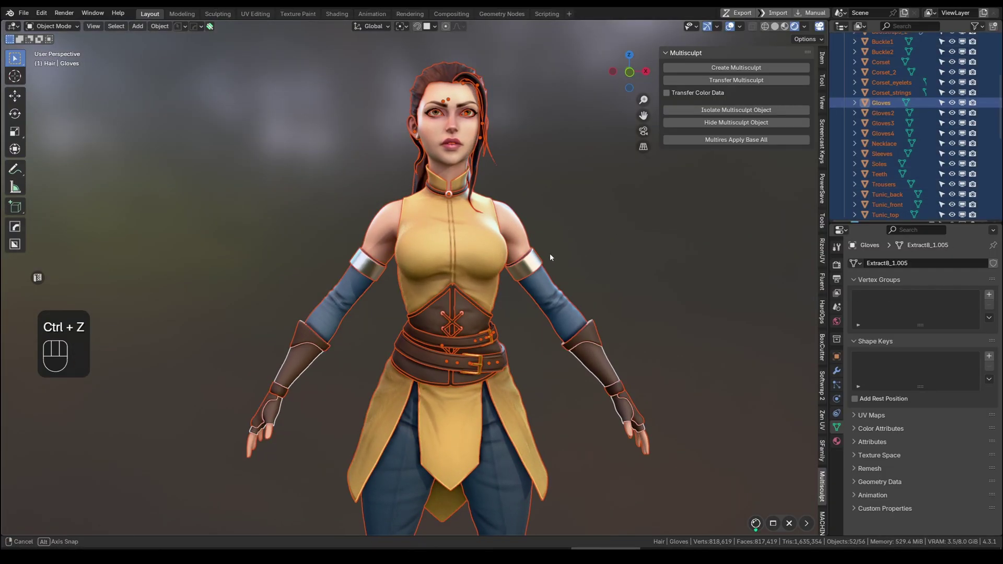
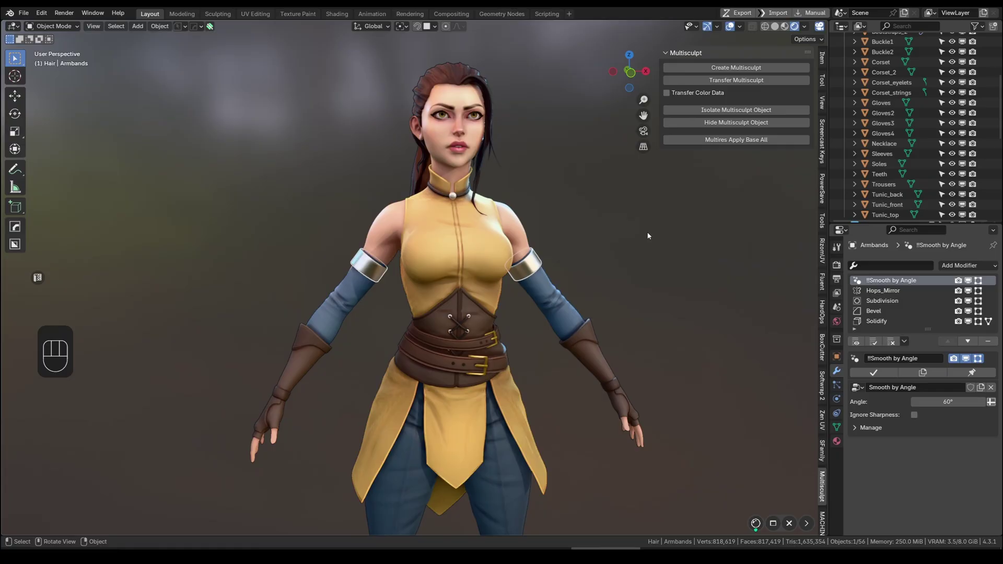
drag(756, 70, 489, 176)
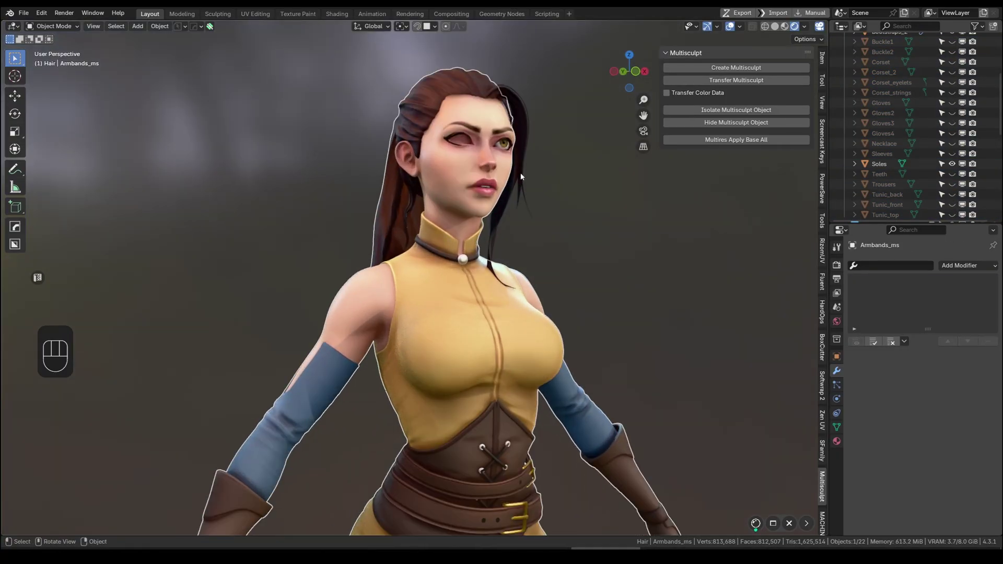
click(526, 133)
key(g)
right_click(567, 141)
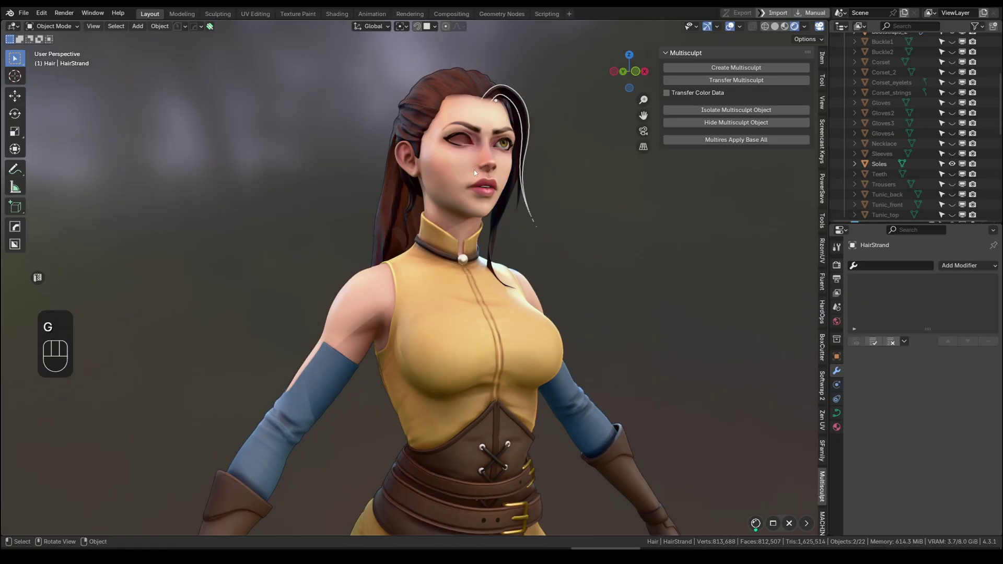
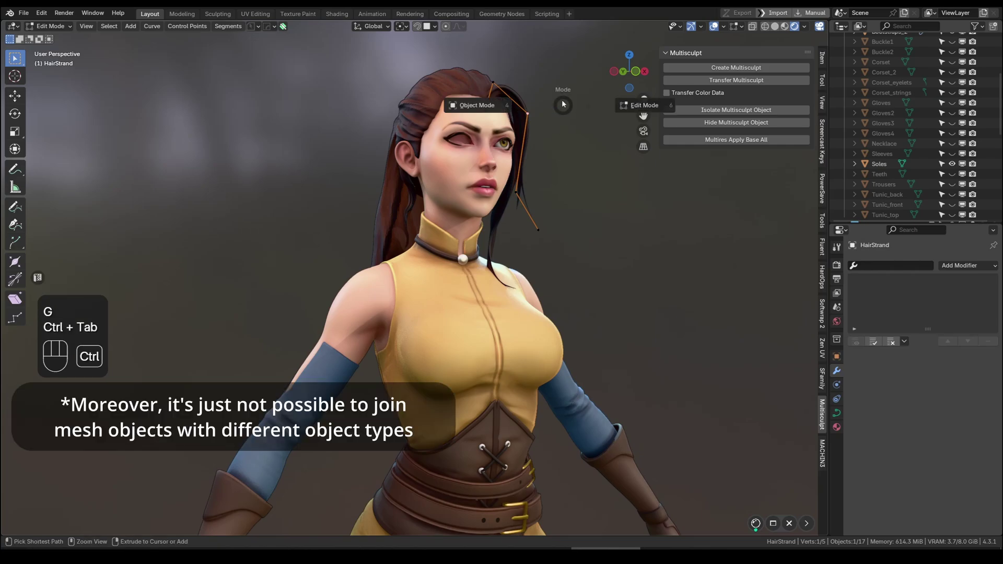
key(ctrl+a)
key(Tab)
key(ctrl+a)
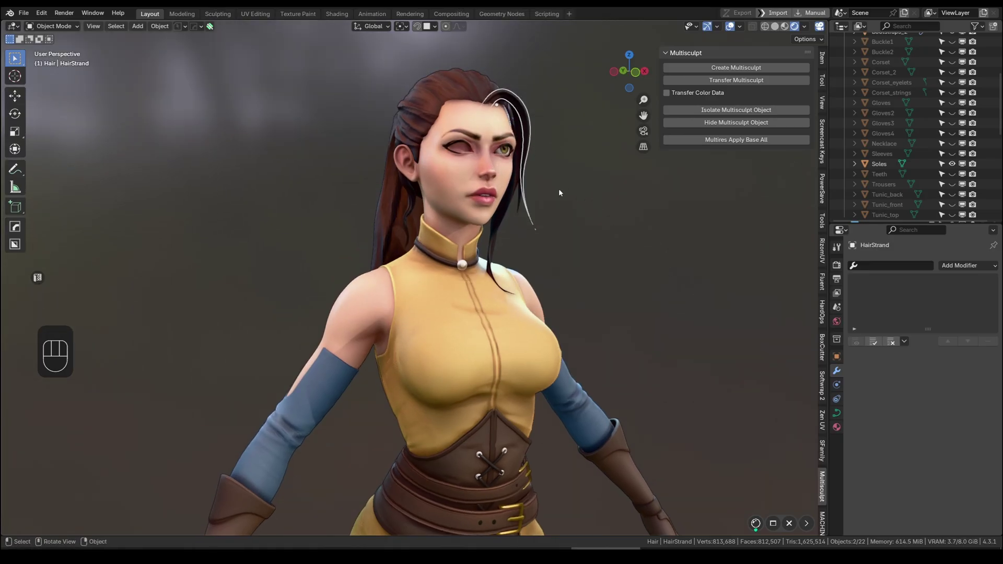
click(529, 170)
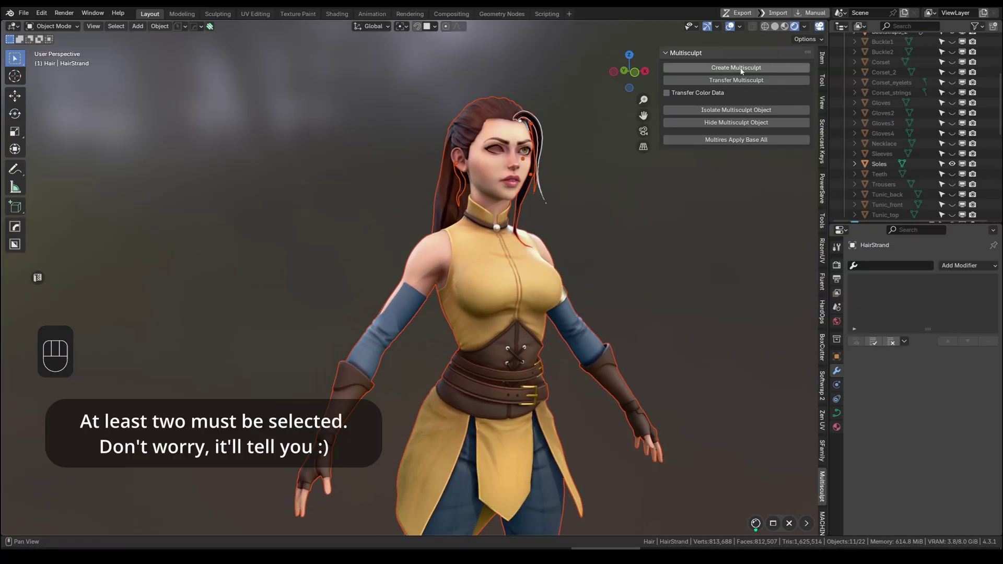
key(ctrl+z)
key(ctrl+z)
key(ctrl+z)
key(ctrl+z)
key(ctrl+z)
key(ctrl+z)
key(ctrl+z)
click(608, 214)
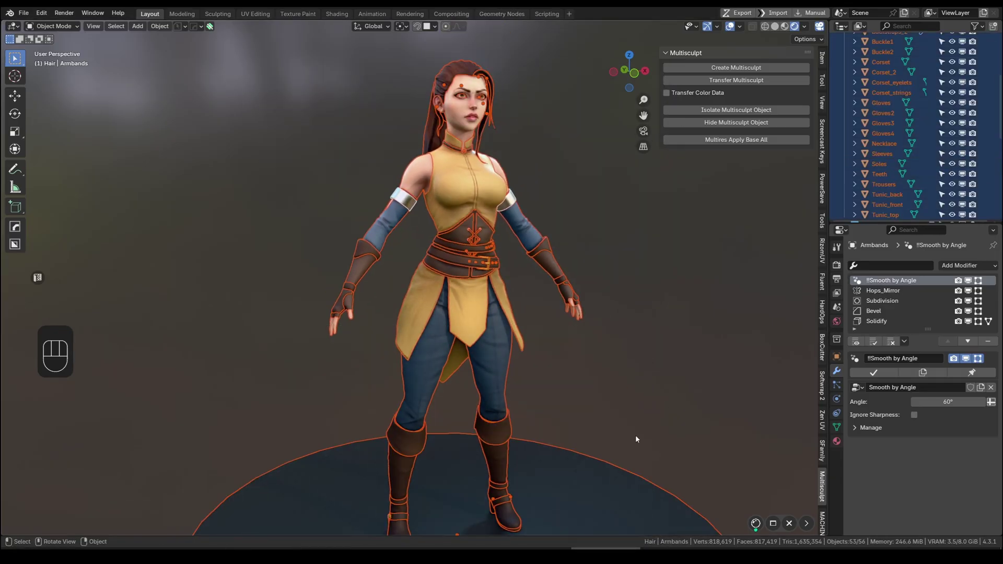
Merge all selected pieces into one Multisculpt proxy named Armbands_ms via Create Multisculpt
drag(564, 314, 562, 340)
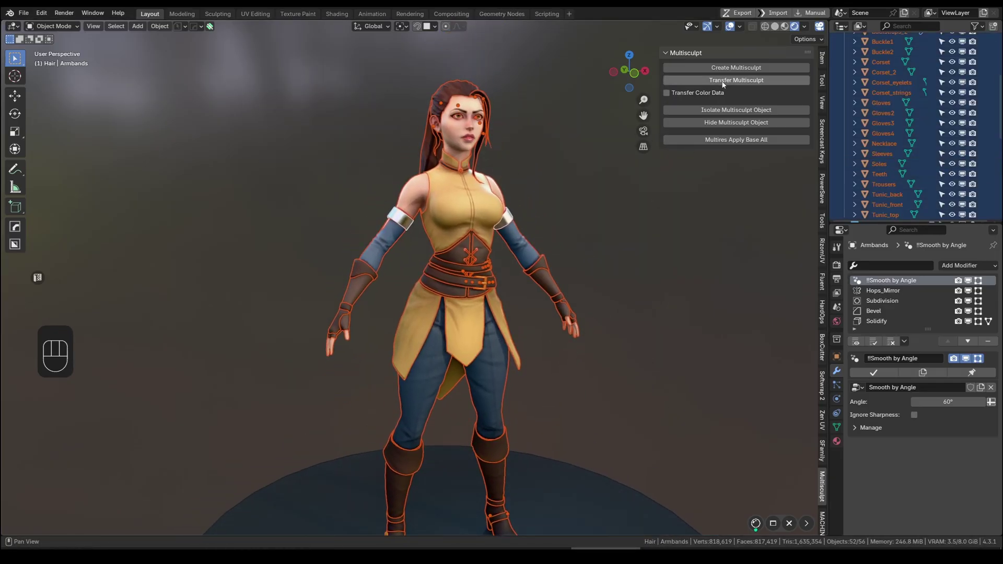
drag(599, 156, 472, 66)
click(530, 221)
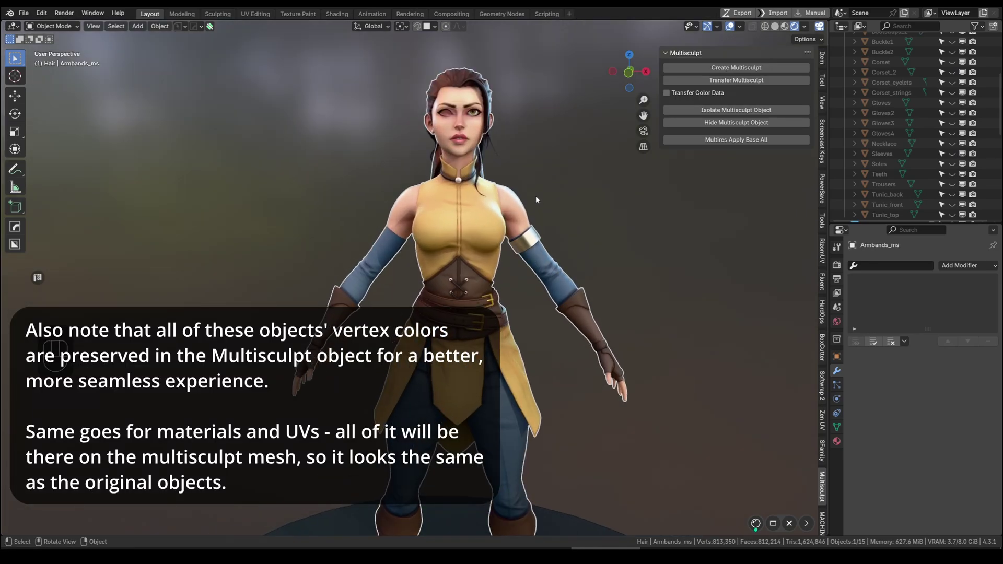
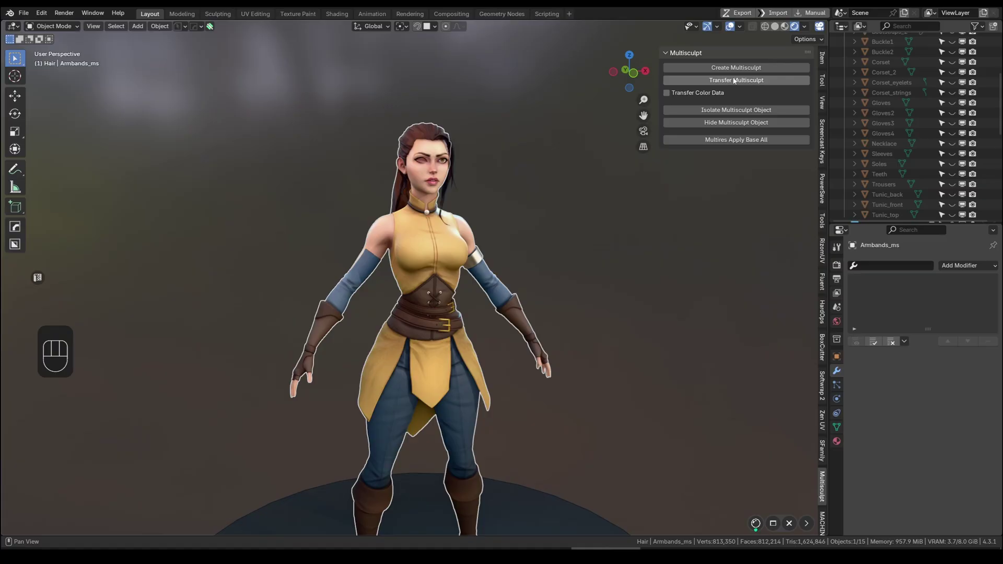
Transfer the Armbands_ms proxy edits back to the originals and close the console window
drag(730, 80, 741, 81)
drag(103, 13, 125, 127)
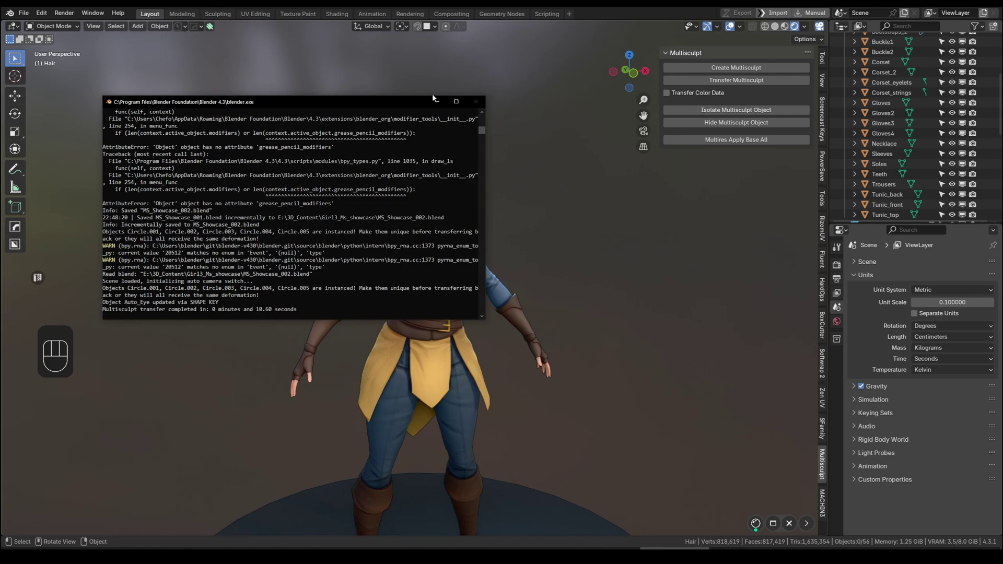
click(670, 298)
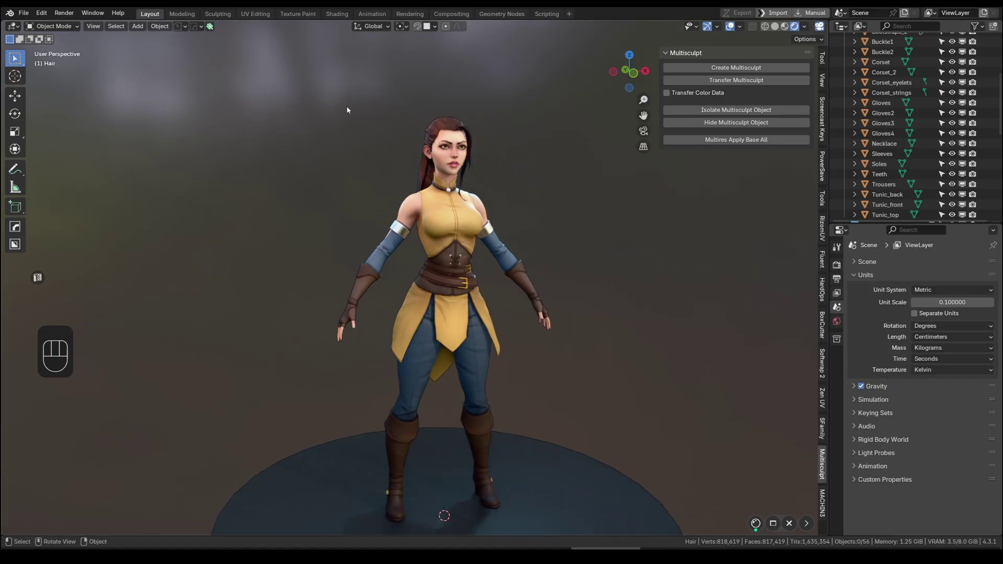
Select every object of the character and enable Transfer Color Data for the new proxy
click(636, 495)
middle_click(513, 194)
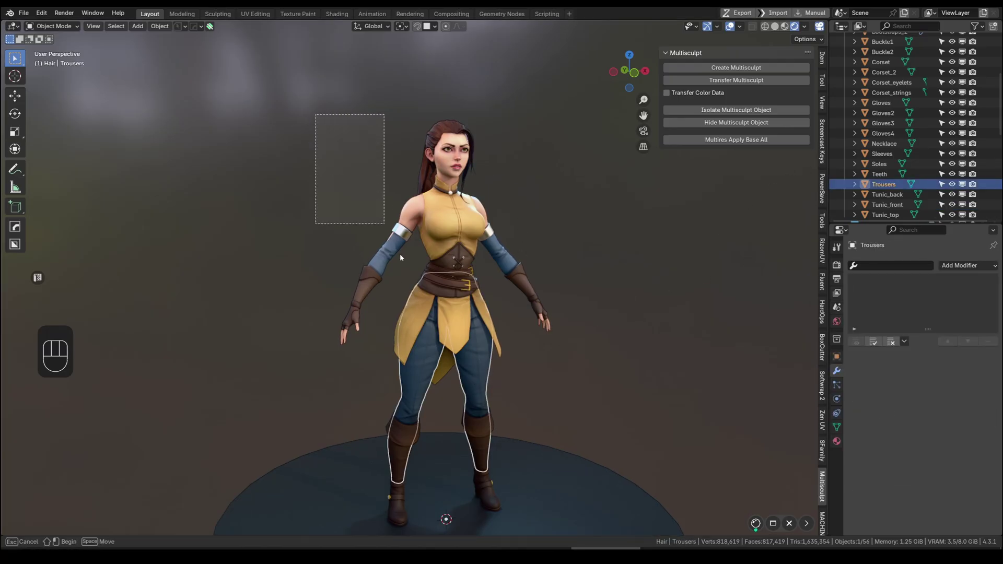
click(607, 465)
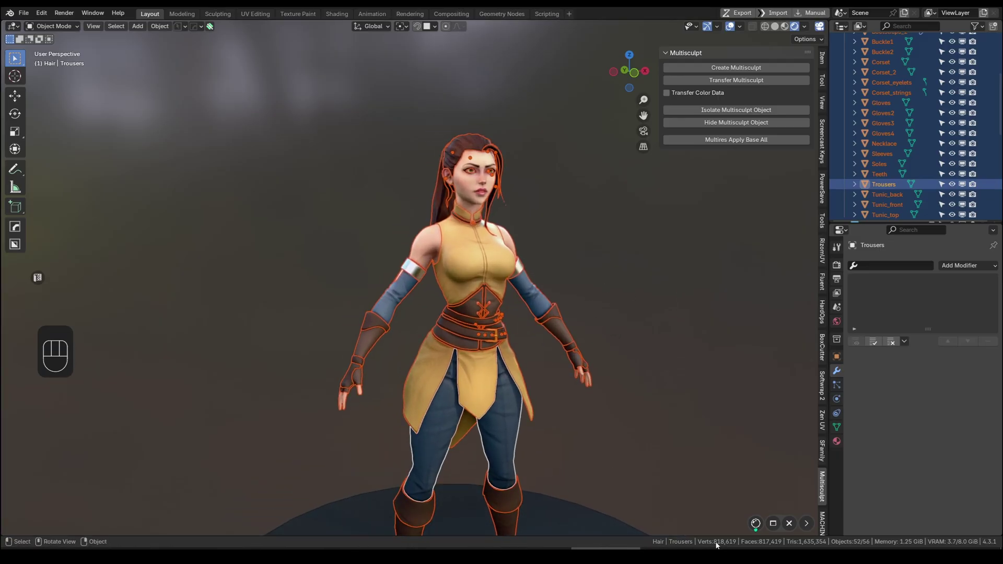
middle_click(583, 322)
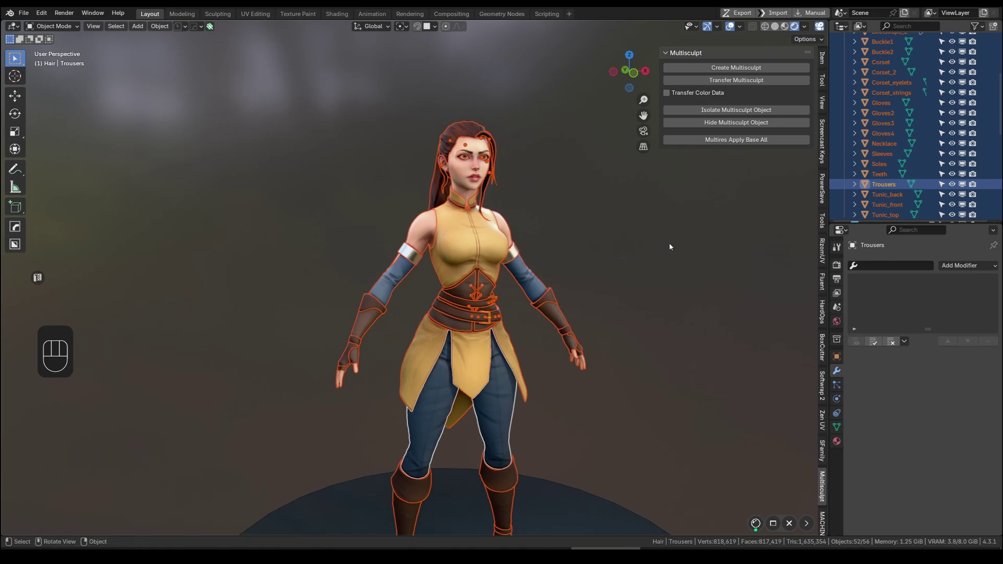
middle_click(673, 247)
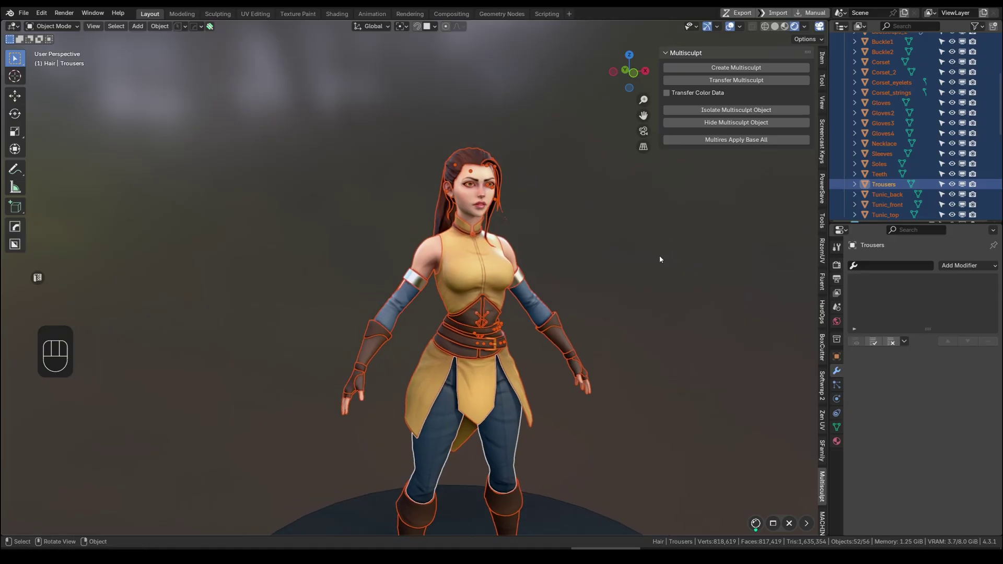
click(683, 95)
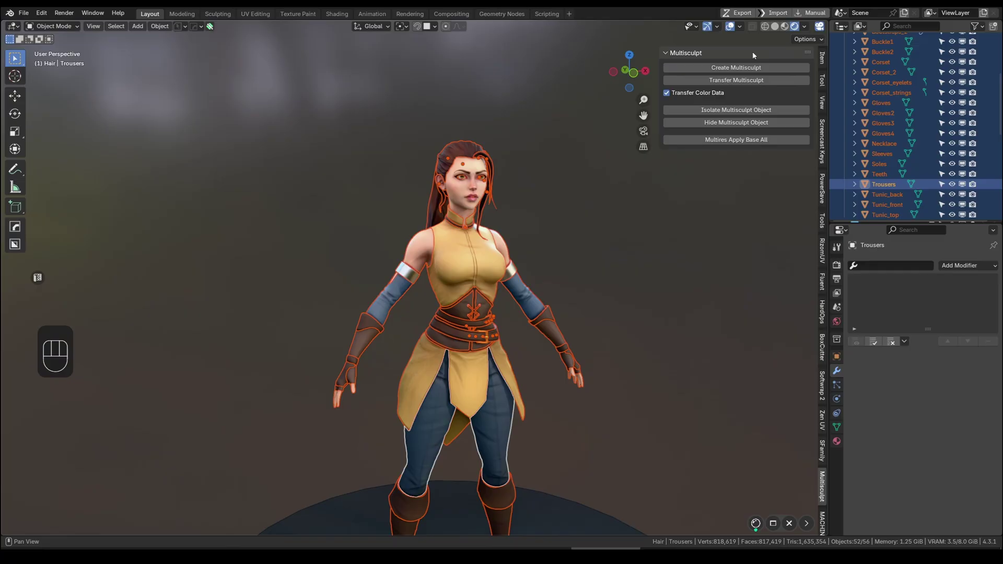
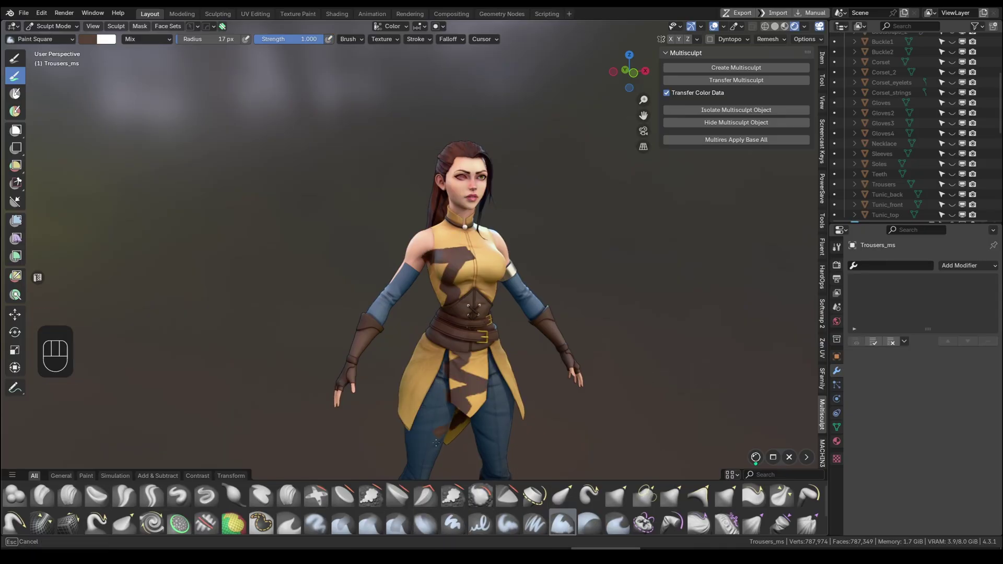
Return from Sculpt Mode to Object Mode and undo the test-painted brown strokes
key(ctrl+Tab)
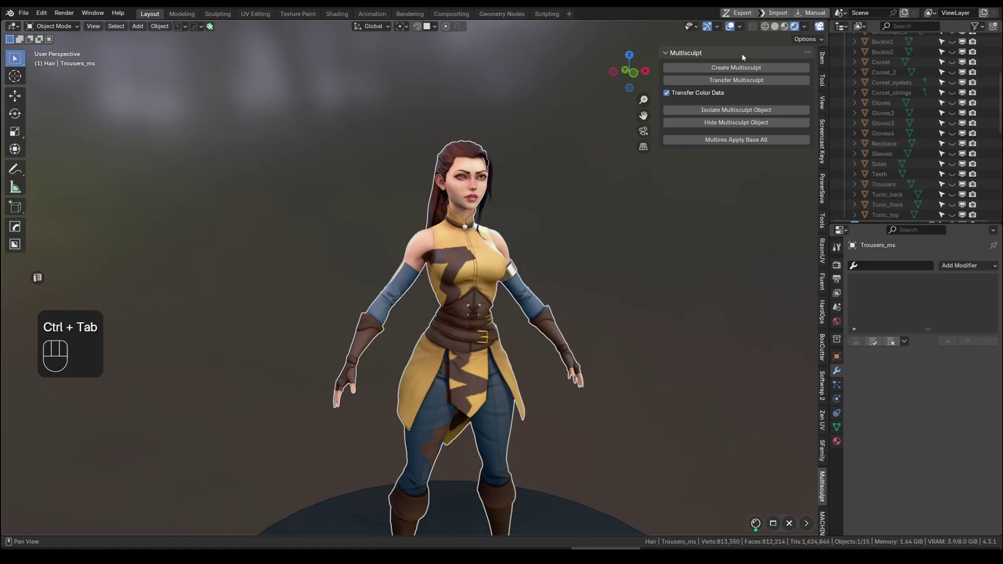
drag(741, 81, 562, 288)
click(418, 256)
double_click(447, 418)
key(ctrl+z)
key(ctrl+z)
Undo repeatedly until the Transfer Color Data setting on Trousers_ms is reverted
key(ctrl+z)
key(ctrl+z)
key(ctrl+z)
key(ctrl+z)
key(ctrl+z)
key(ctrl+Tab)
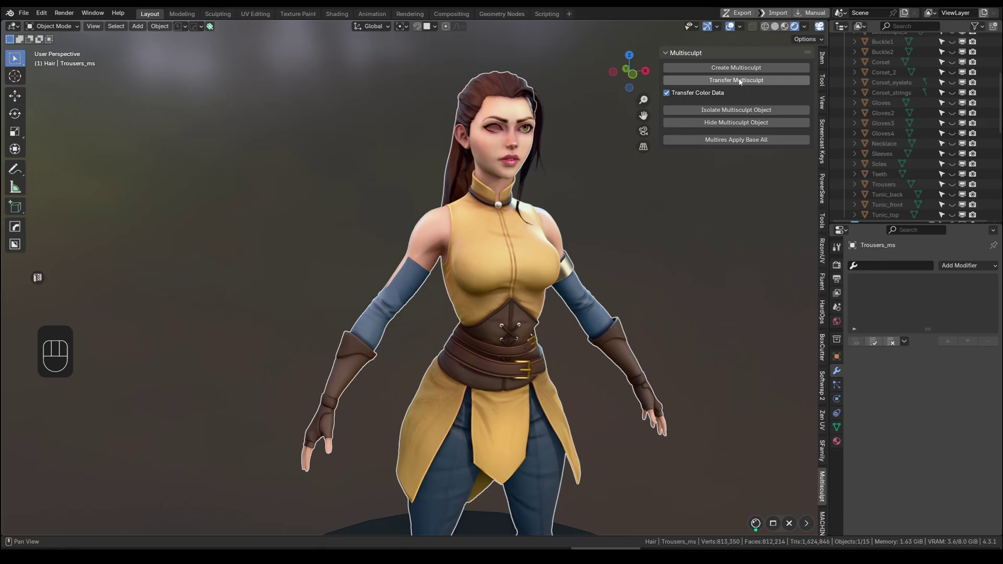
Select the Trousers_ms proxy in the MultiSculpt collection, unhide all and toggle its visibility against the originals
click(681, 96)
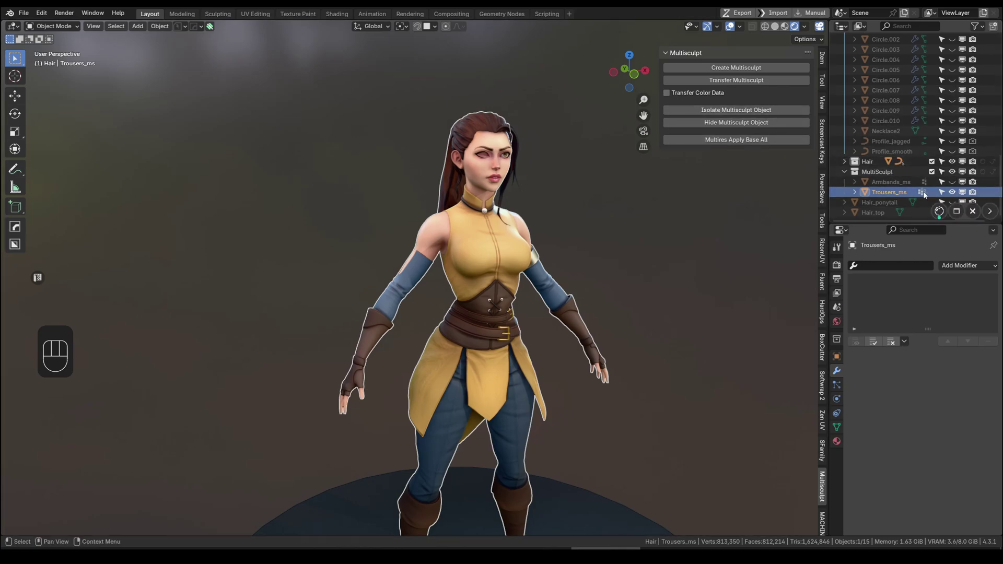
click(688, 230)
key(alt+h)
click(673, 231)
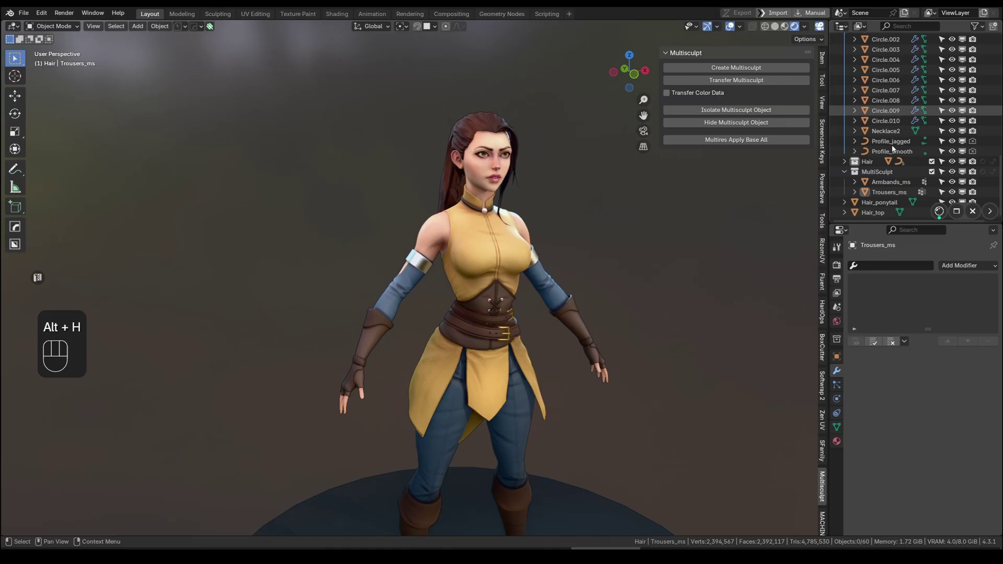
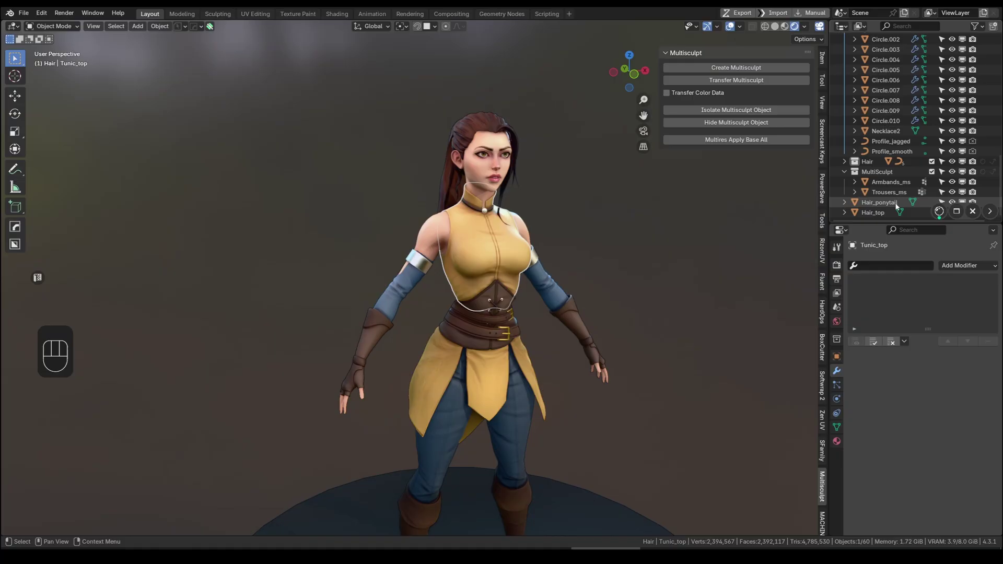
click(895, 197)
click(734, 114)
Start moving the Trousers_ms and Armbands_ms proxies aside with G, cancelling each move
key(g)
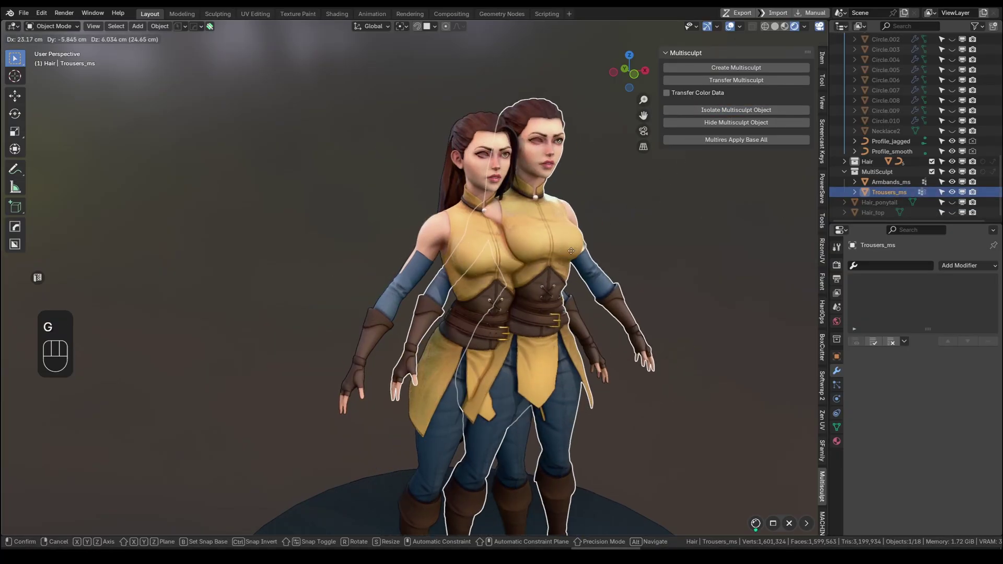
right_click(580, 260)
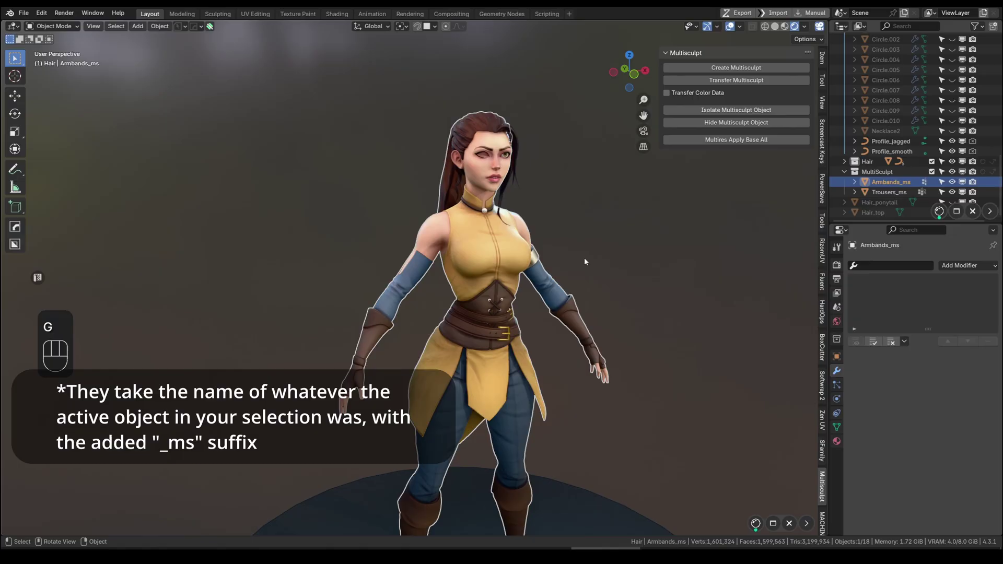
key(g)
right_click(548, 229)
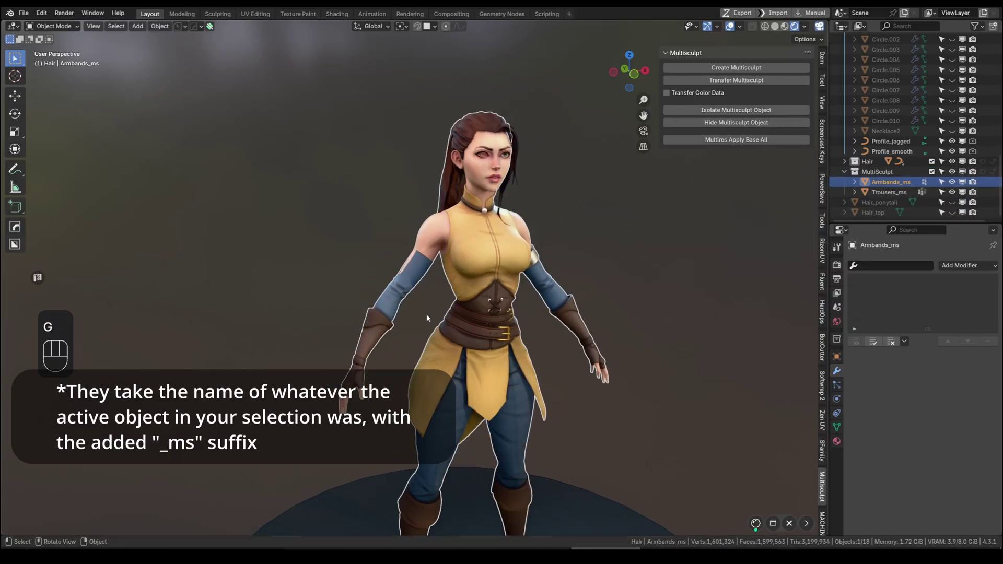
key(g)
right_click(542, 283)
Delete the Armbands_ms proxy and run Multires Apply Base All on the original clothing
key(x)
click(892, 198)
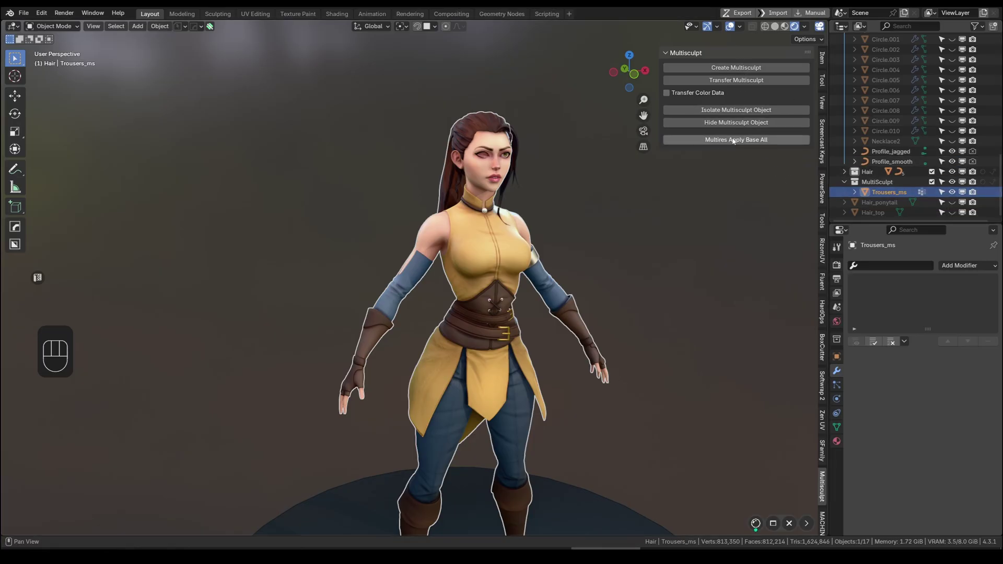
click(733, 122)
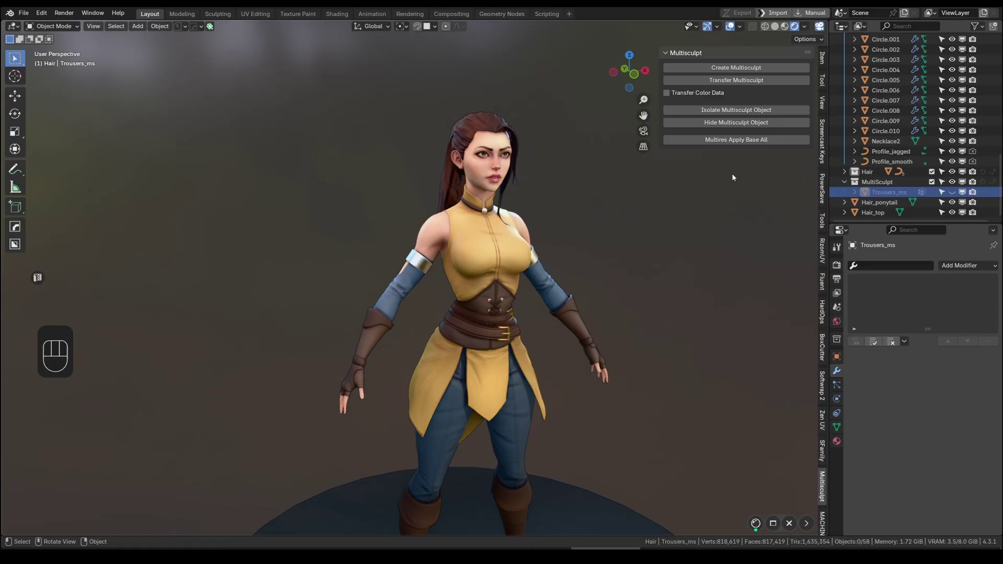
middle_click(685, 269)
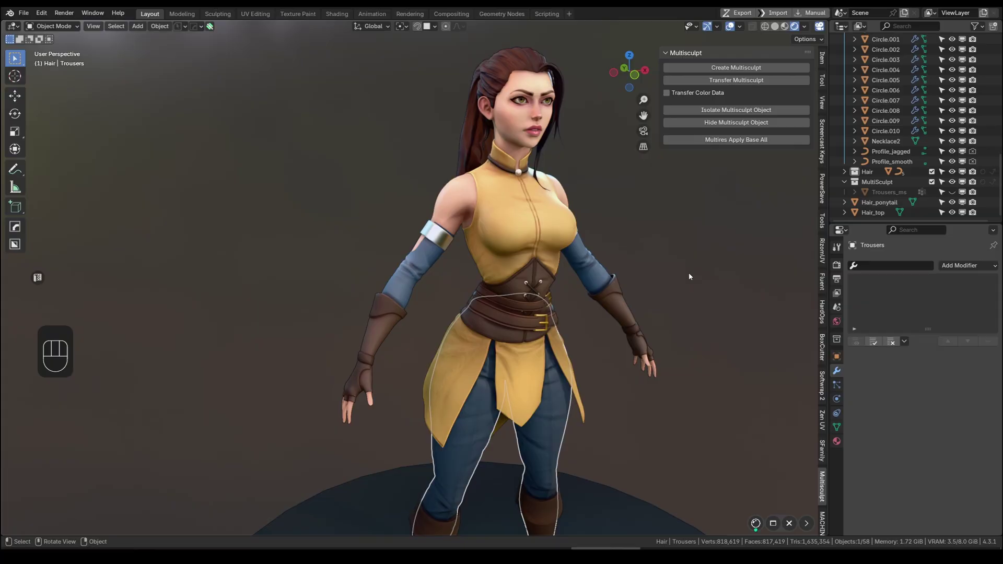
middle_click(696, 344)
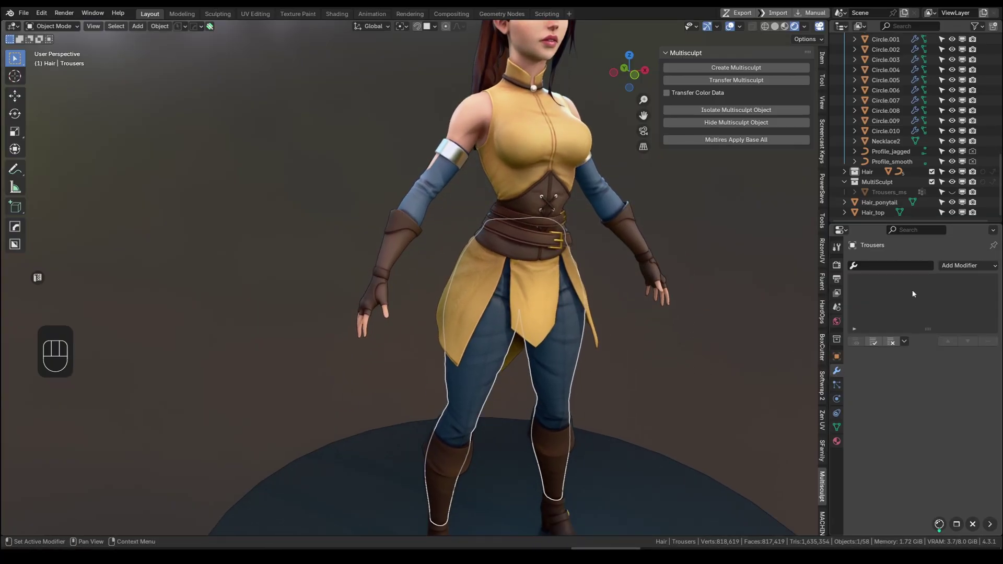
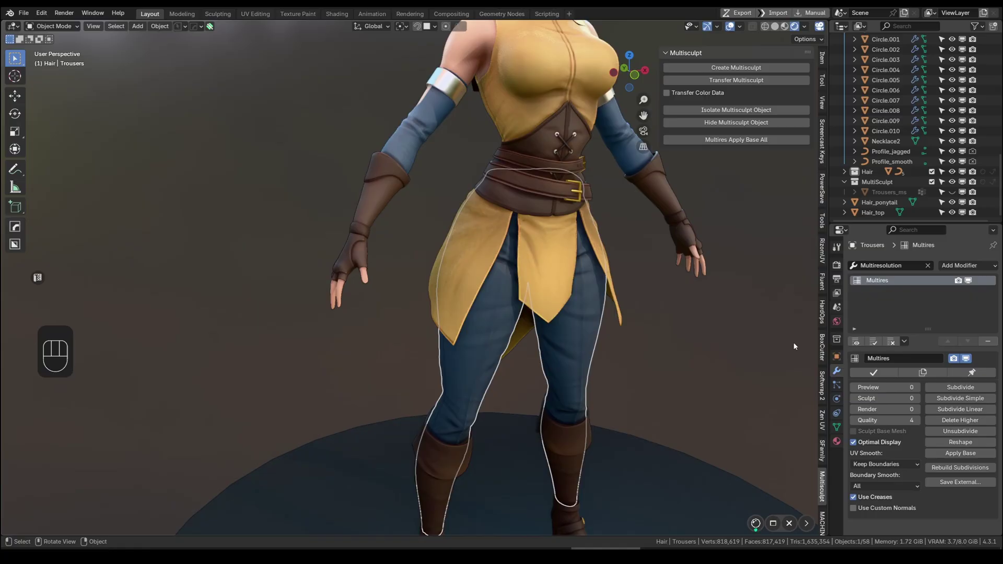
Sculpt clay strokes onto the Trousers thighs and lower the Multires preview level to 0
click(961, 391)
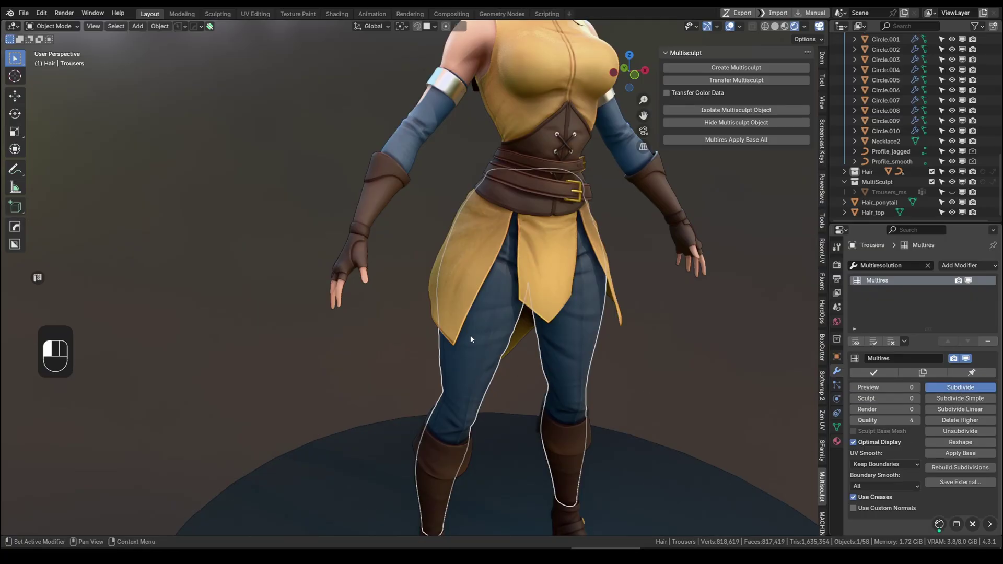
middle_click(534, 325)
key(ctrl+Tab)
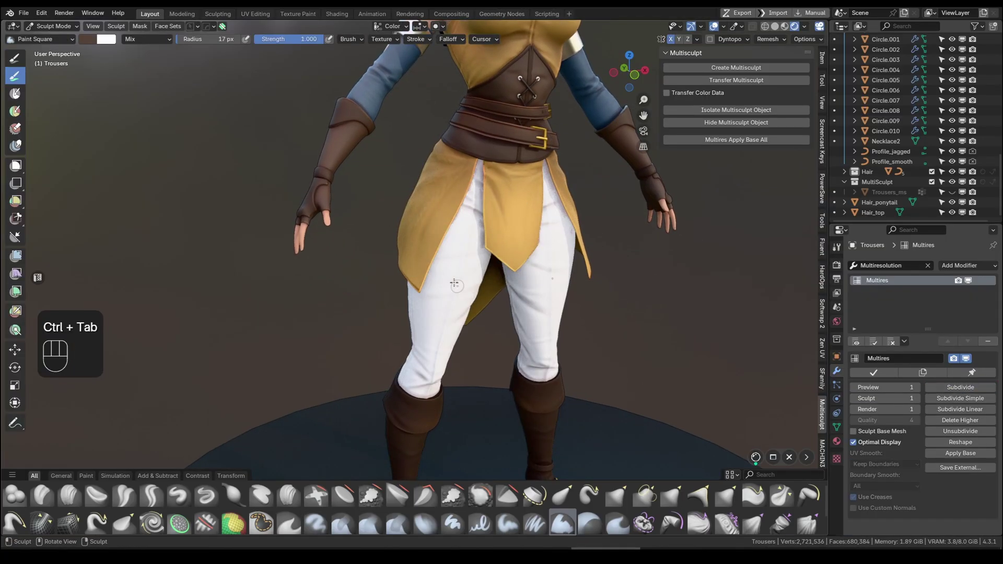
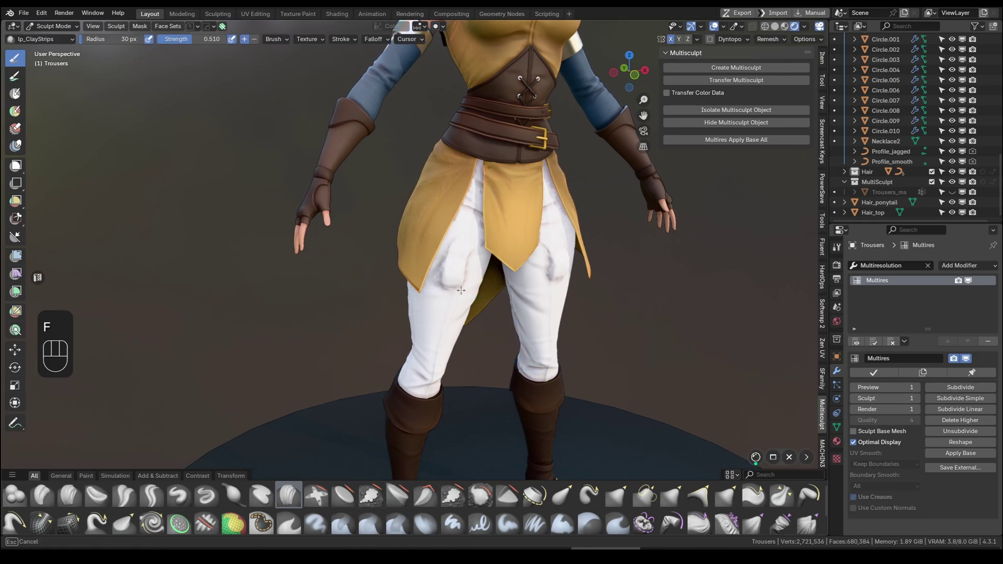
key(shift+2)
key(f)
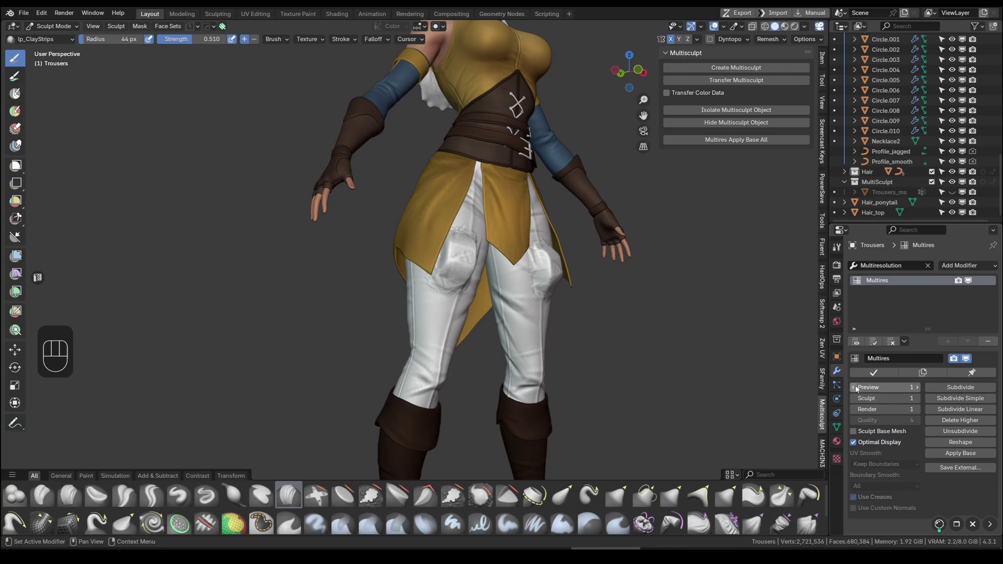
click(856, 388)
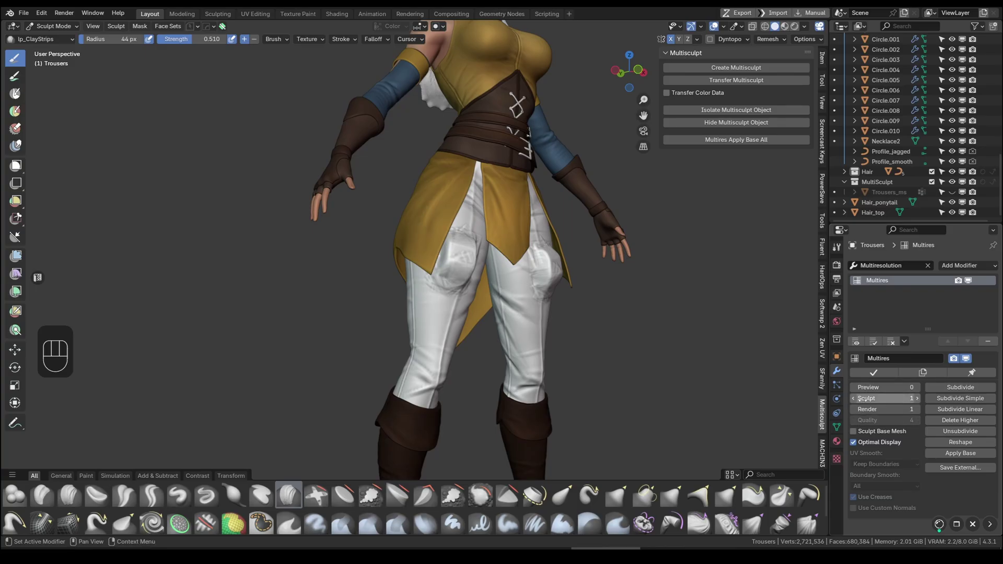
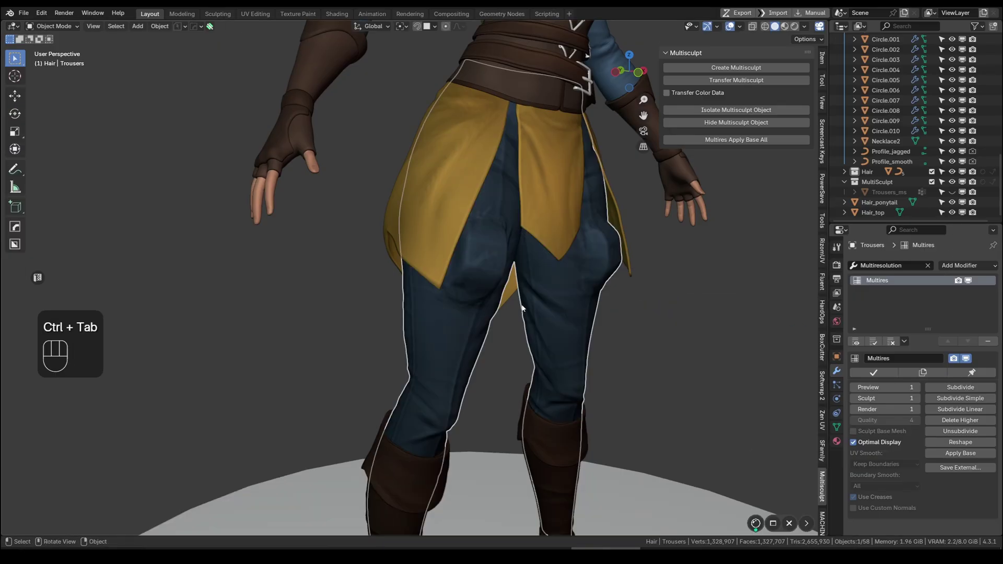
Set the Trousers Multires preview level to 0 and toggle its viewport display, padding still visible
click(479, 269)
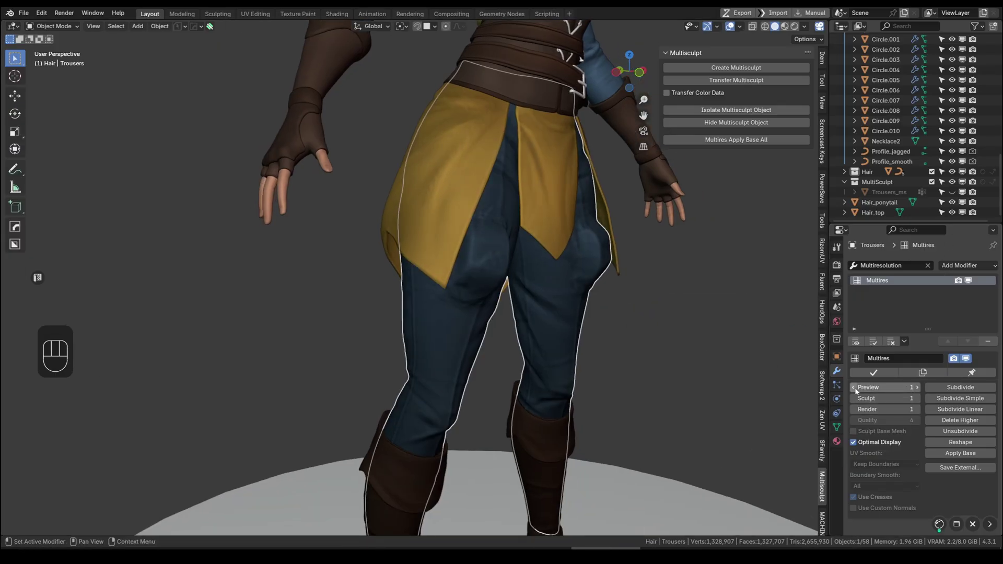
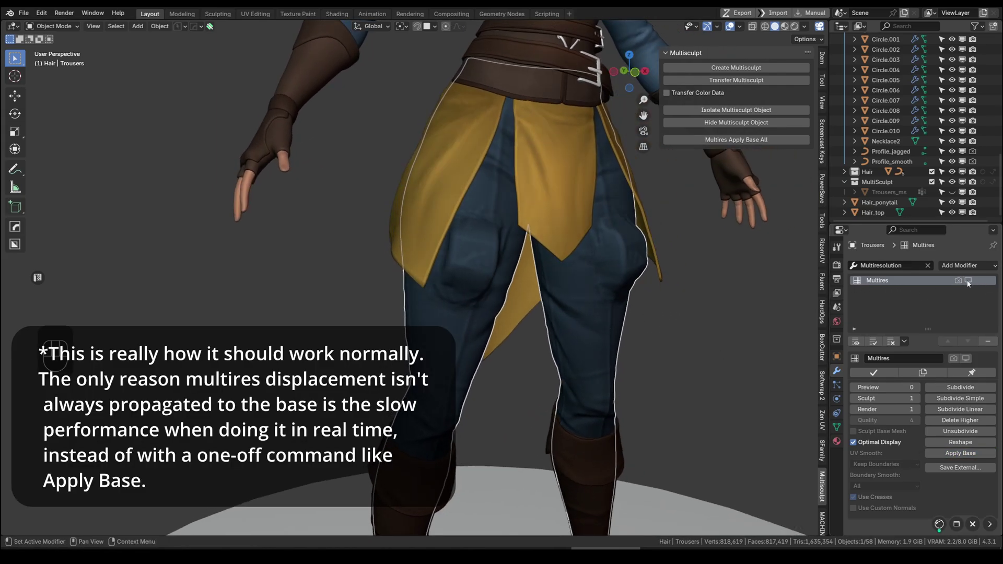
click(964, 285)
click(974, 285)
drag(964, 284, 976, 283)
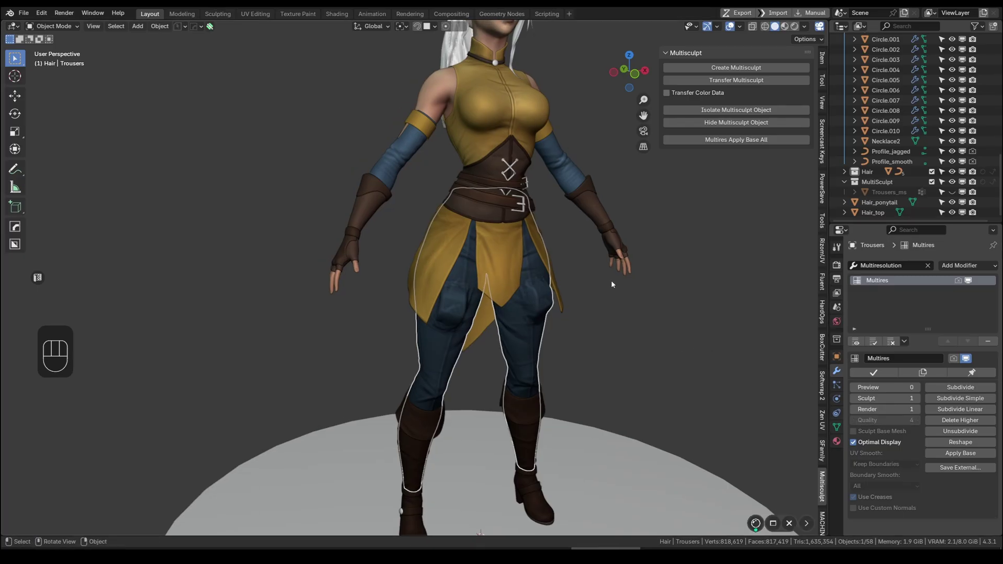
Check the trousers' mesh data properties, return to the modifier settings and save
click(836, 429)
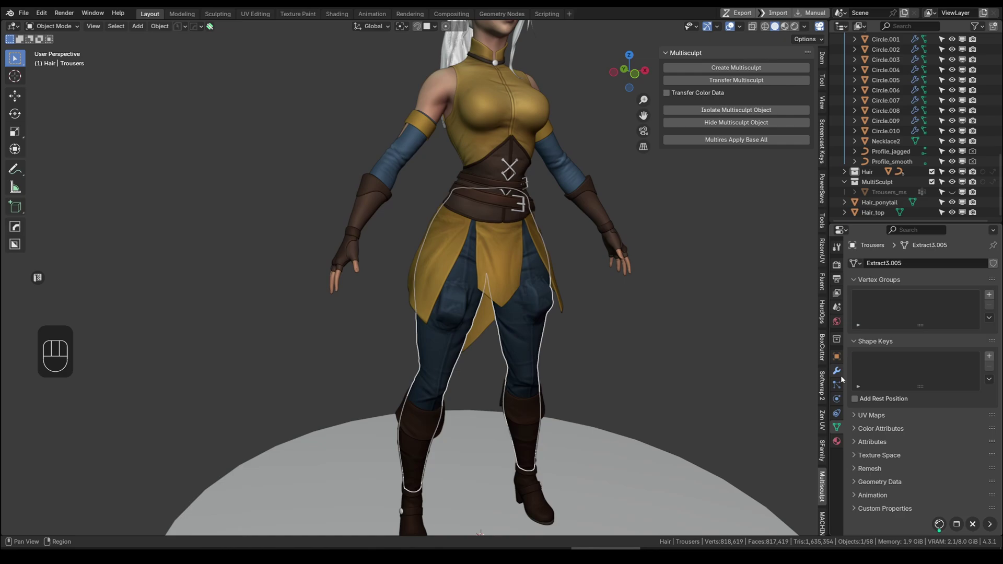
click(841, 377)
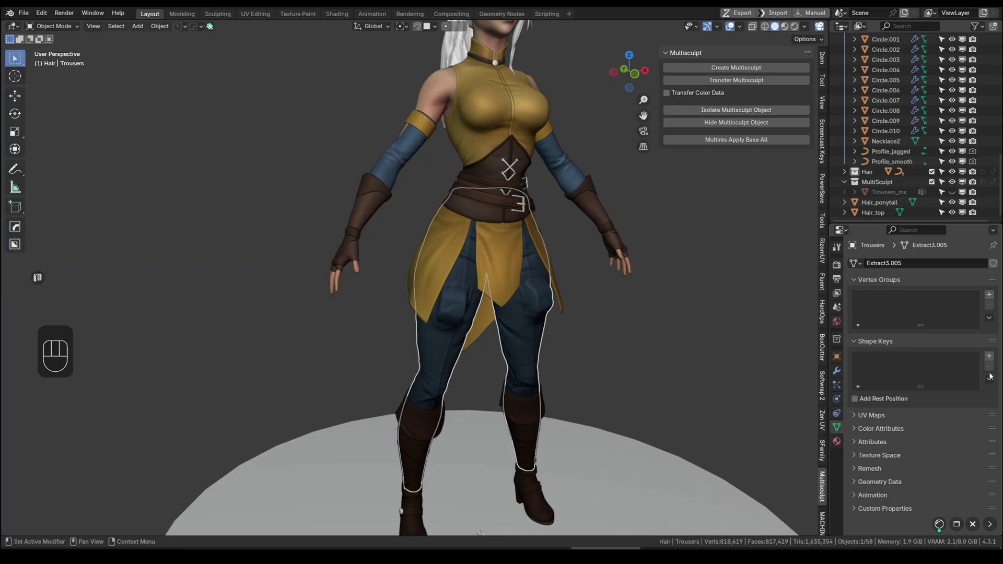
click(842, 377)
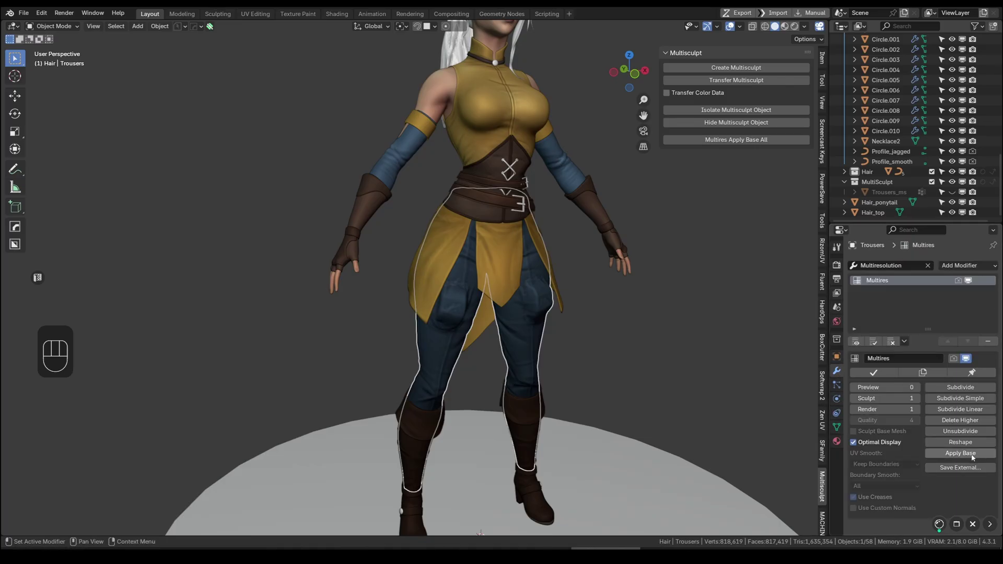
click(841, 432)
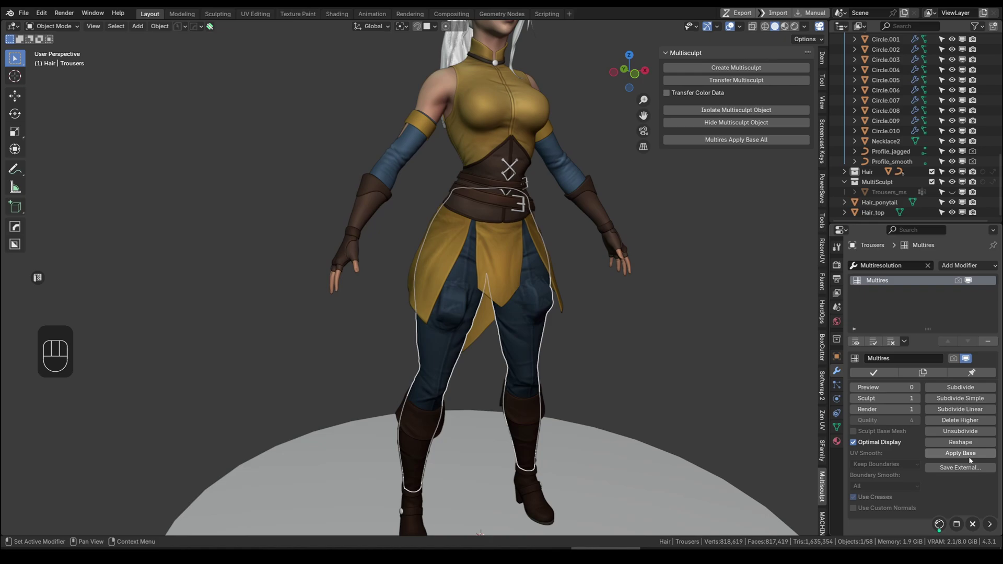
key(ctrl+s)
Apply Base on the Multires modifier so the detail bakes into the mesh, preview back at 1
click(738, 207)
key(ctrl+z)
key(ctrl+z)
key(ctrl+z)
key(ctrl+z)
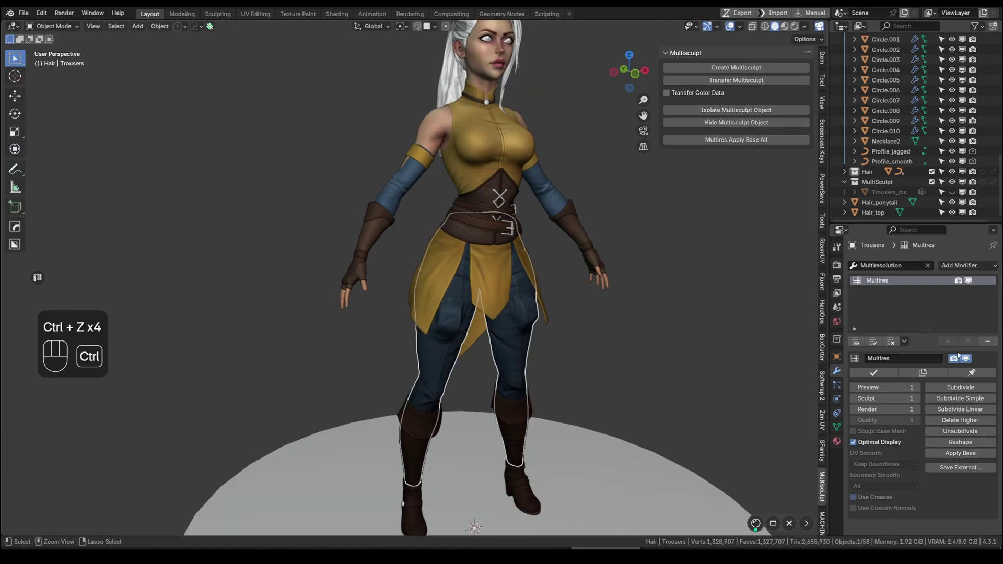
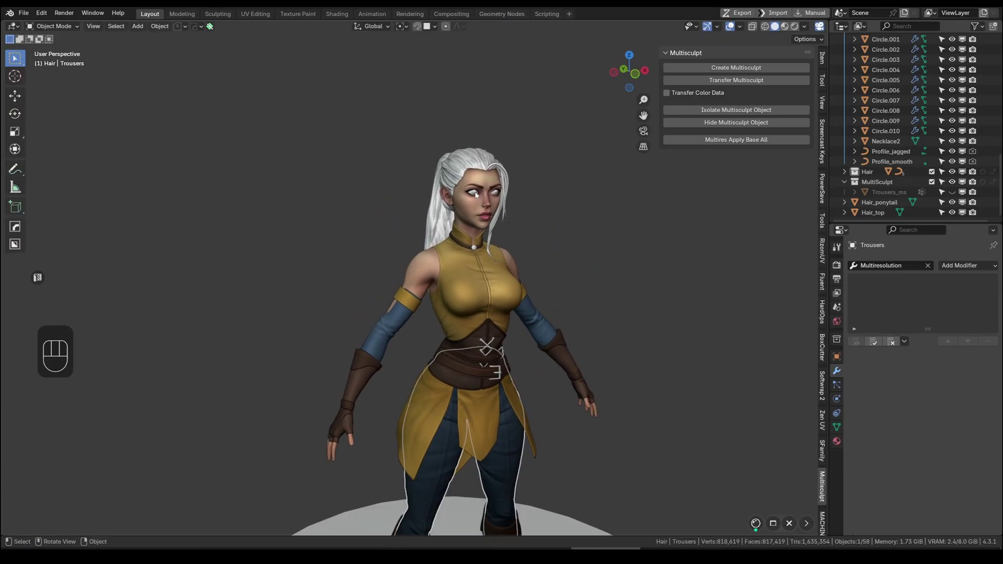
Select the Auto_Eye object and show its shape keys with Auto_Eye_multisculpt at 1.000
click(475, 194)
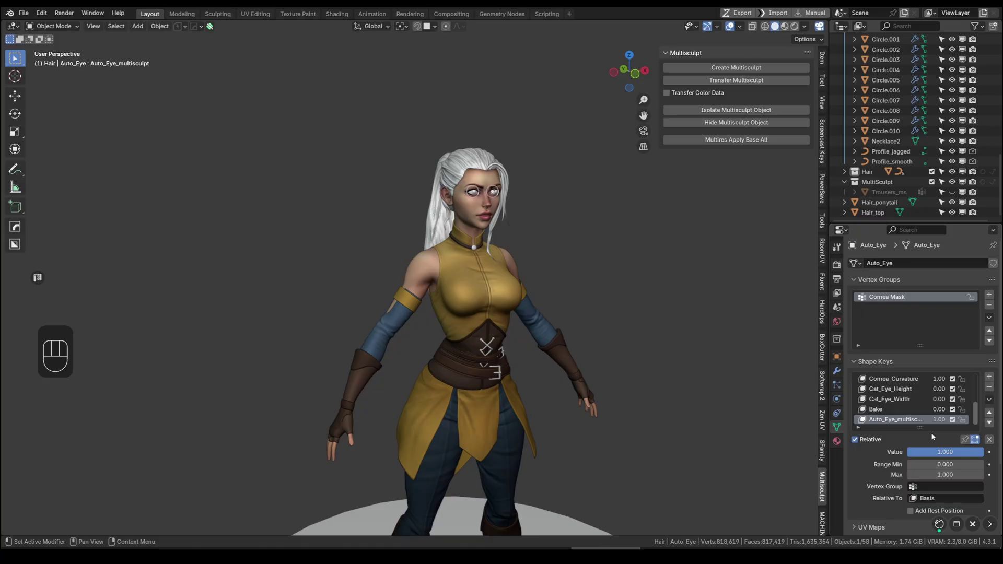
click(933, 434)
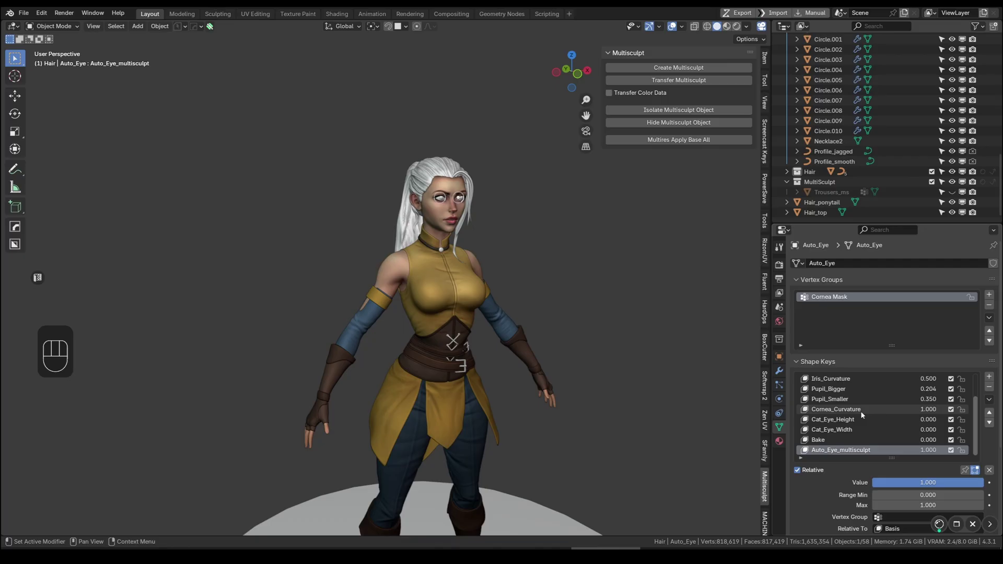
middle_click(538, 217)
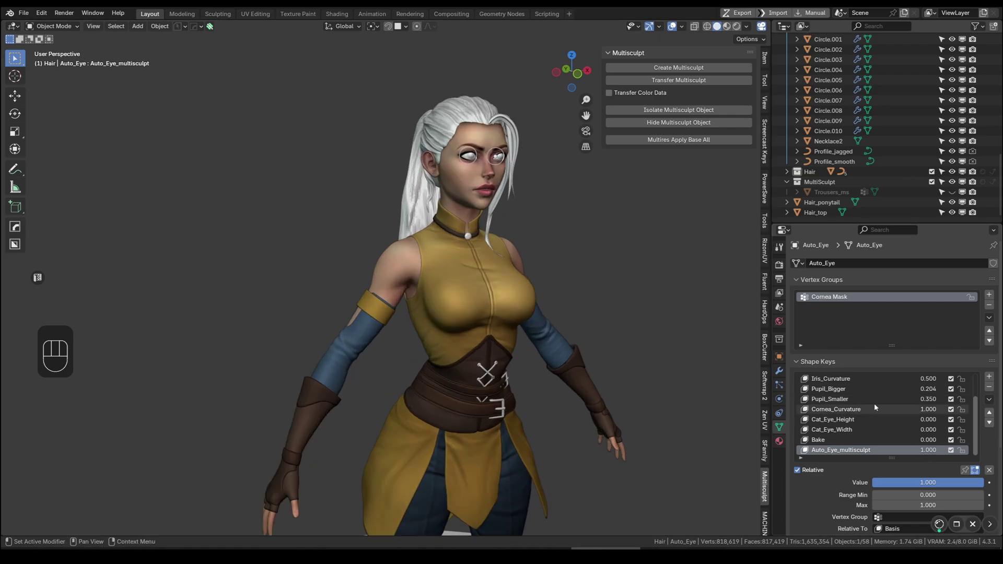
click(697, 285)
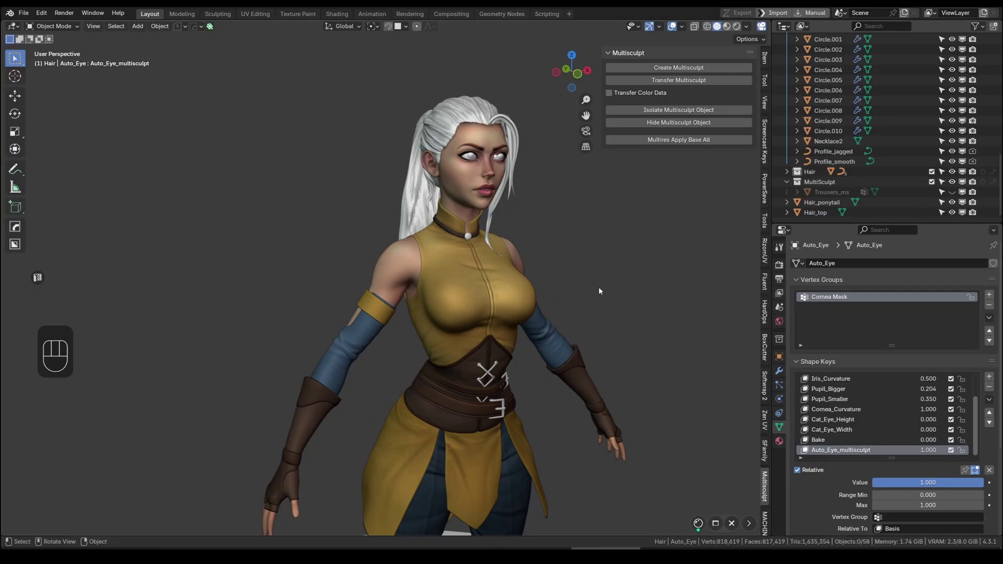
Switch the viewport to Rendered shading and orbit around the finished character
key(shift+4)
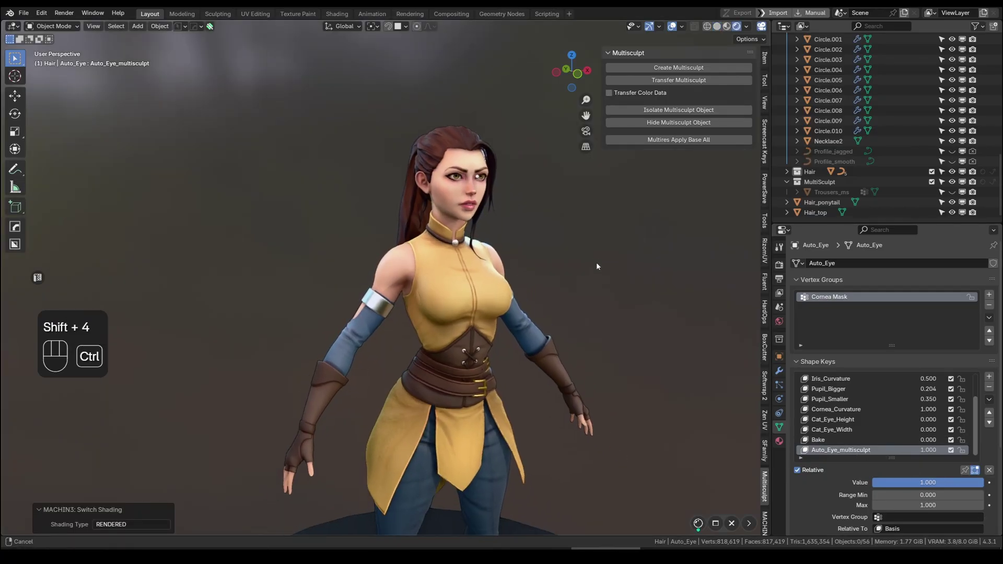
middle_click(578, 226)
middle_click(576, 227)
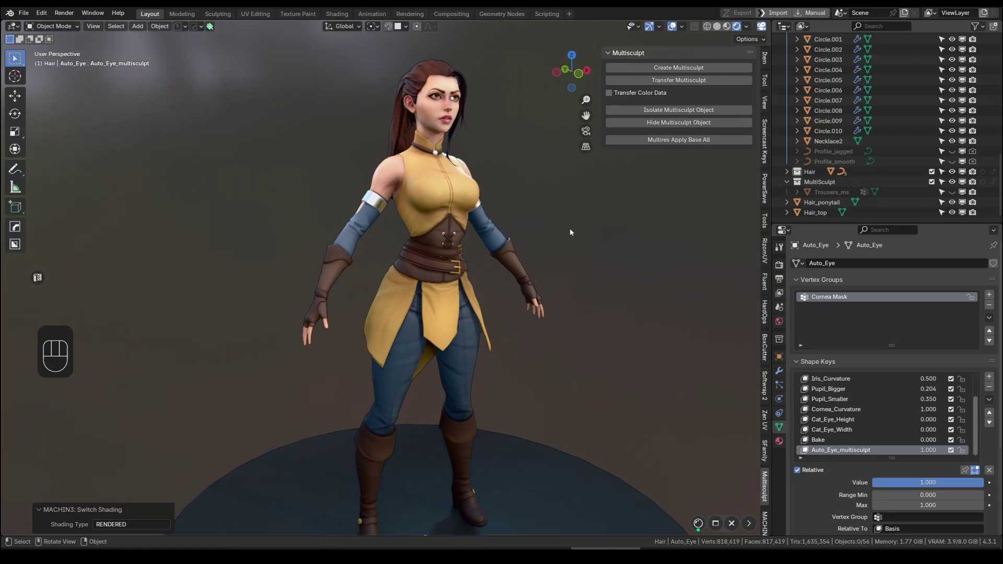
click(596, 234)
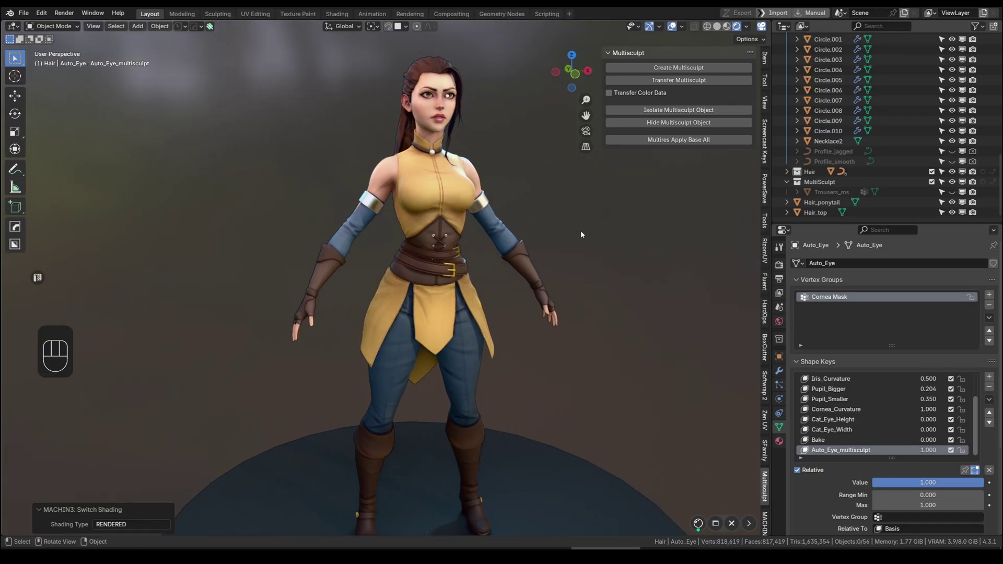
middle_click(590, 234)
Select the Tunic_top object and frame the full character in view
click(587, 233)
click(438, 208)
click(575, 228)
middle_click(582, 229)
middle_click(582, 234)
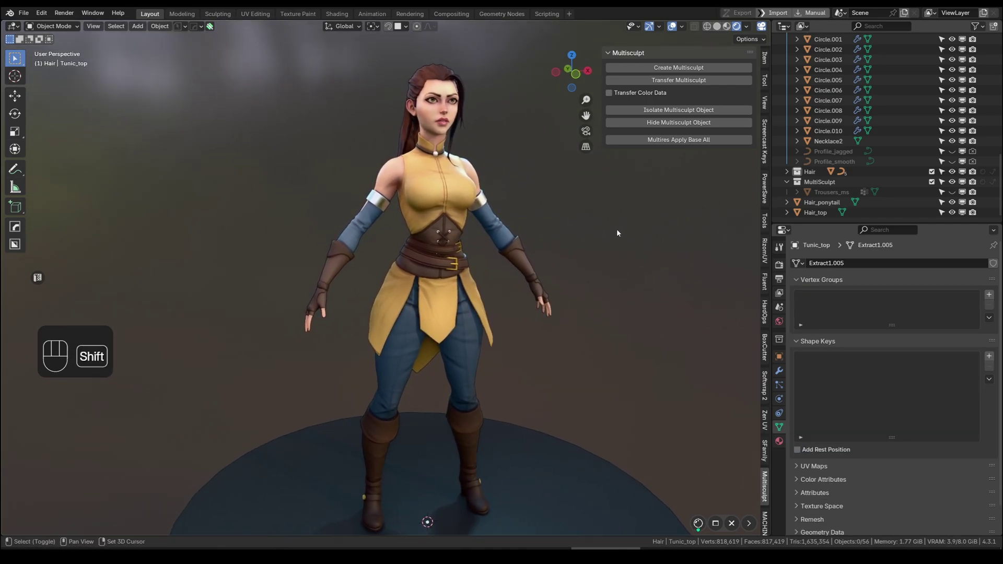